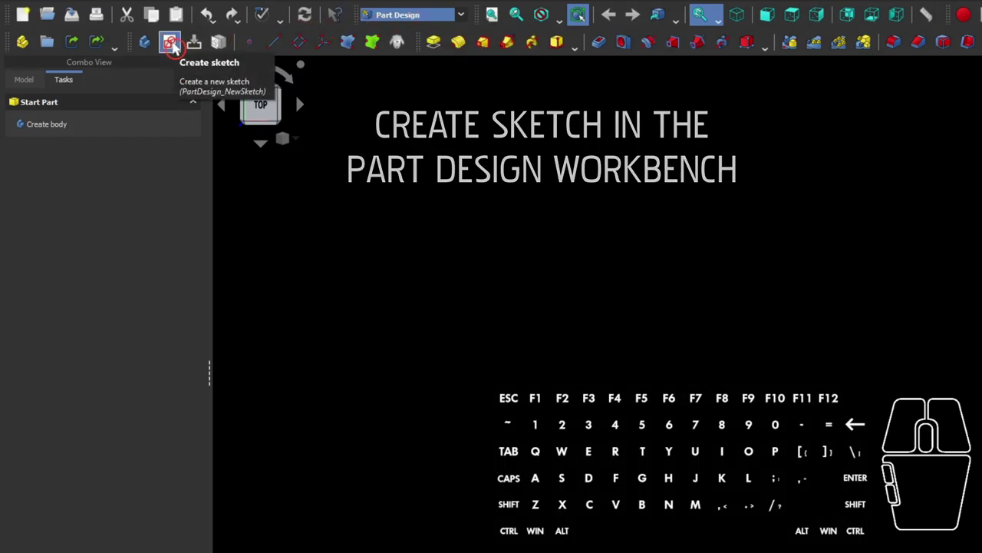
Create a new sketch placed on the XY_Plane and centre its origin in view.
{"action": "left_click", "coordinate": [174, 47]}
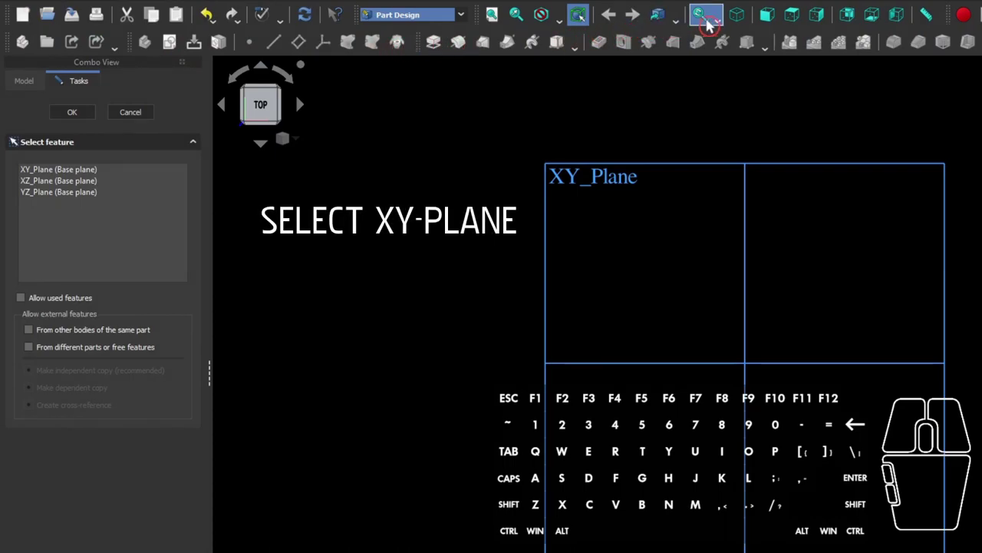
{"action": "left_click", "coordinate": [732, 25]}
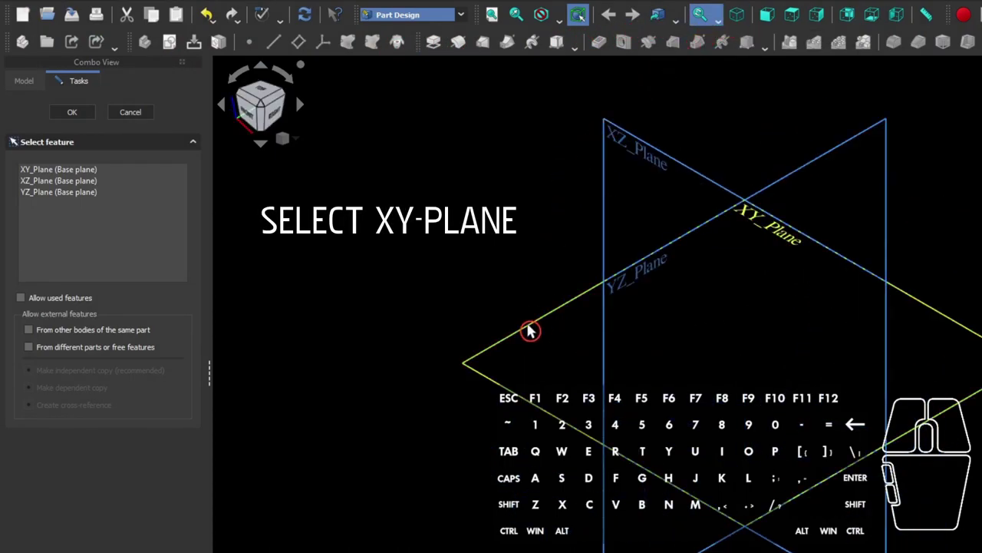
{"action": "left_click", "coordinate": [530, 330]}
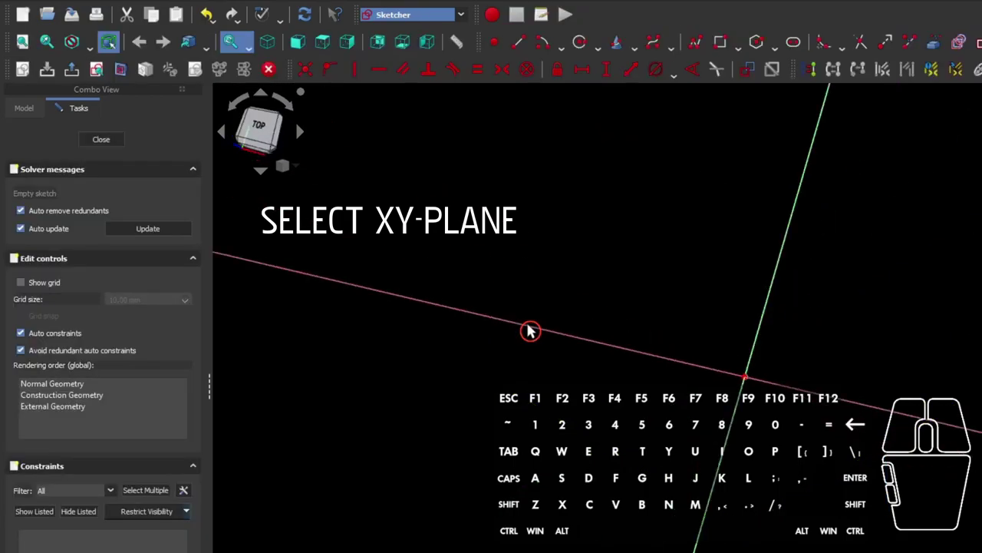
{"action": "scroll", "scroll_direction": "down", "scroll_amount": 3}
{"action": "left_click_drag", "start_coordinate": [518, 377], "coordinate": [355, 300]}
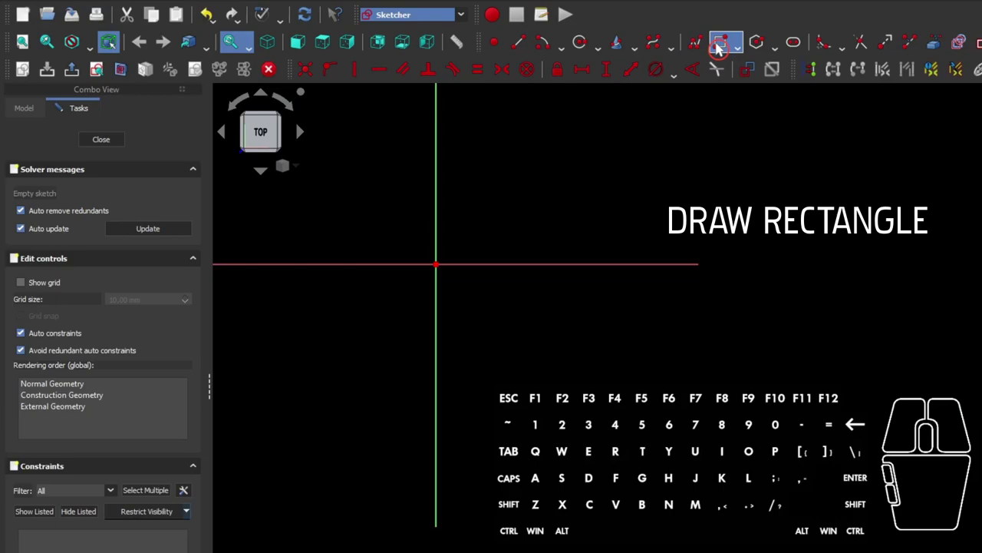
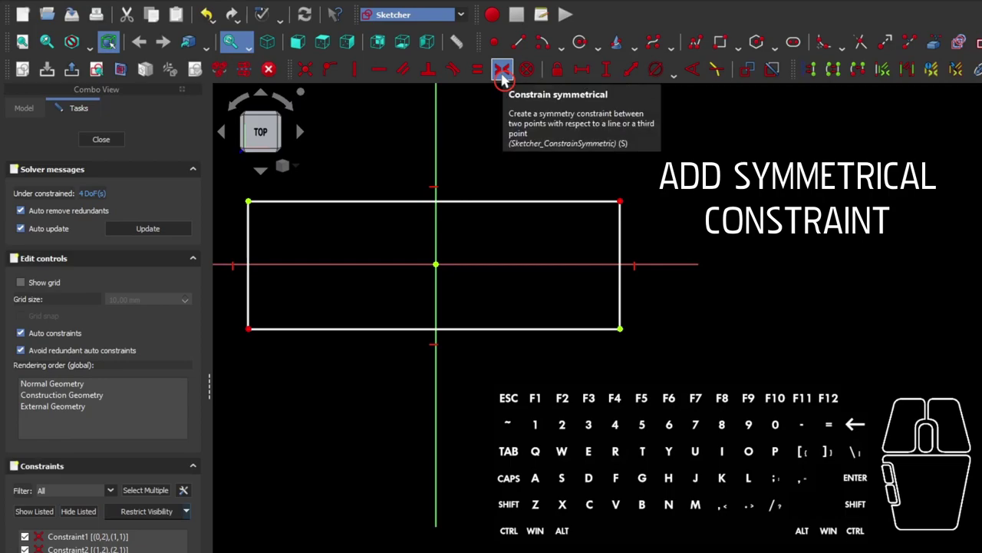
Make the rectangle symmetric about the origin and dimension its top edge to 300 mm.
{"action": "left_click", "coordinate": [503, 79]}
{"action": "left_click", "coordinate": [503, 119]}
{"action": "left_click", "coordinate": [499, 207]}
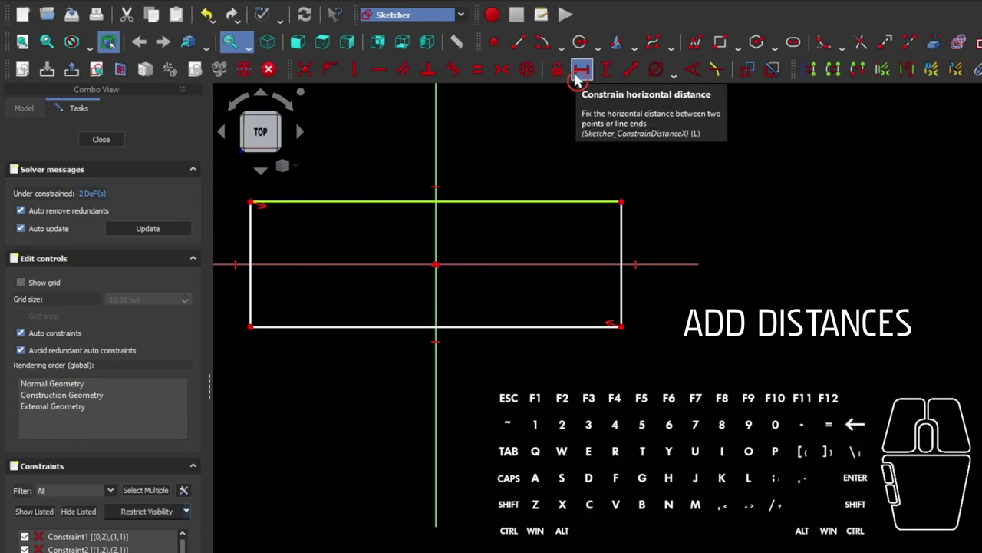
{"action": "left_click", "coordinate": [576, 80]}
{"action": "key", "text": "3"}
{"action": "key", "text": "0"}
{"action": "key", "text": "0"}
{"action": "key", "text": "Return"}
Dimension the rectangle's right edge to a vertical height entered as 50.
{"action": "scroll", "scroll_direction": "down", "scroll_amount": 3}
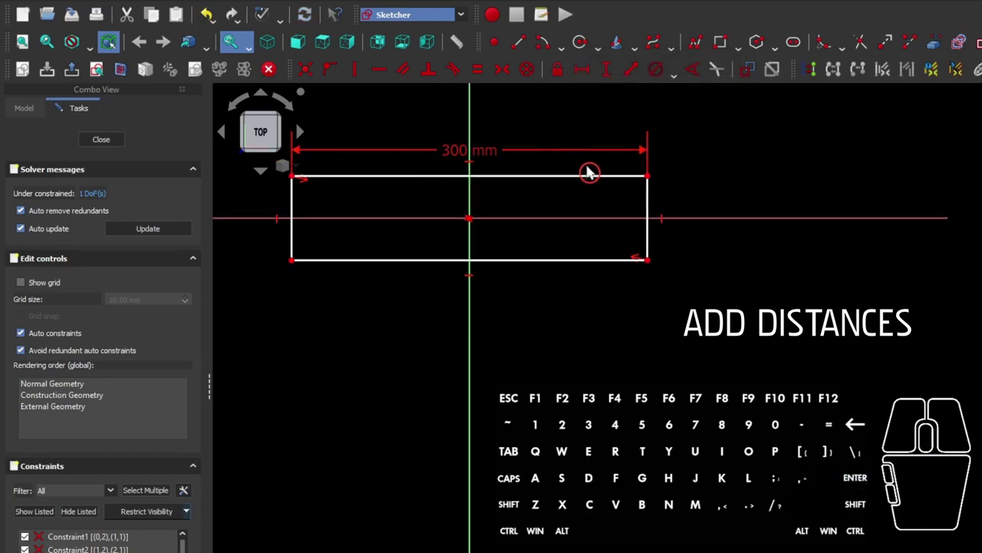
{"action": "left_click", "coordinate": [649, 197]}
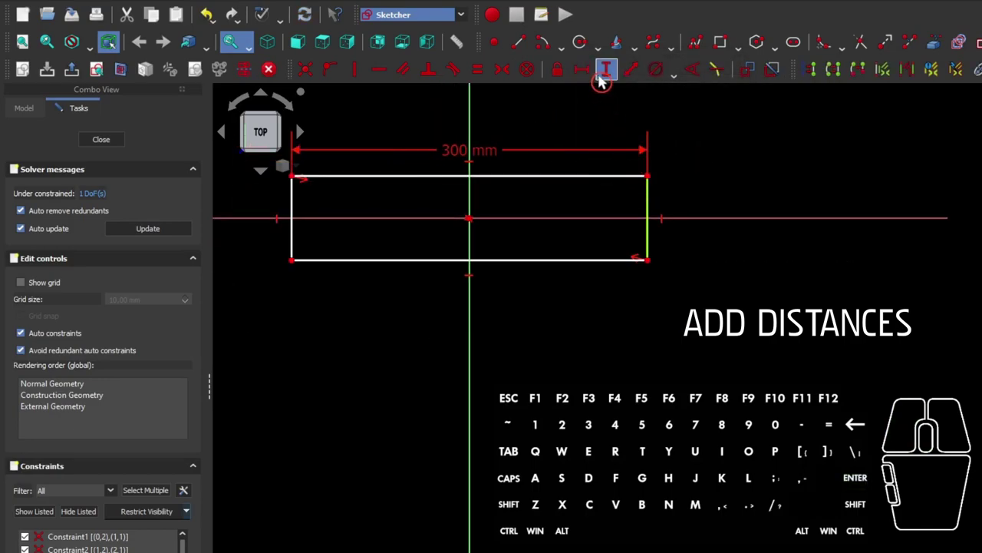
{"action": "left_click", "coordinate": [601, 81]}
{"action": "key", "text": "5"}
{"action": "key", "text": "0"}
{"action": "key", "text": "Return"}
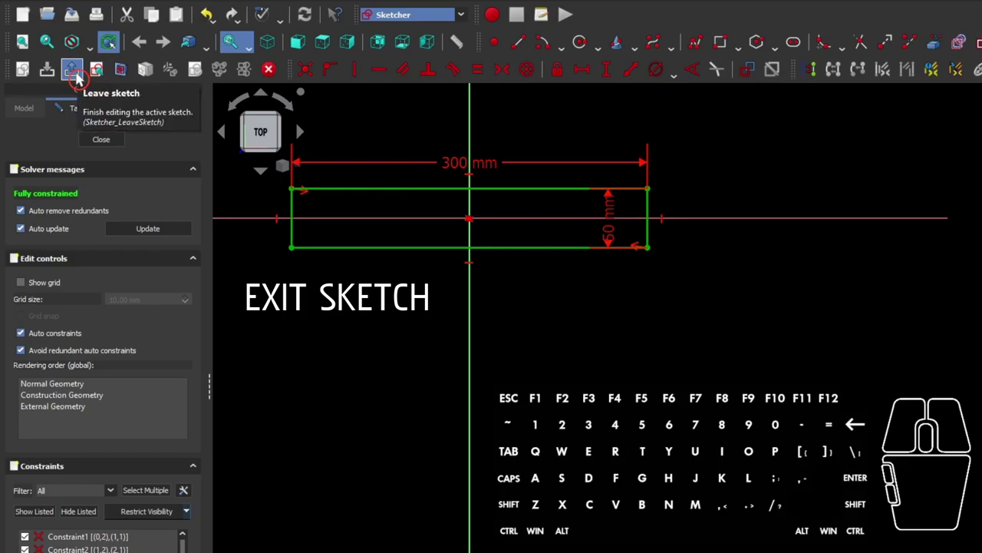
Leave the sketch and pad the rectangle into a 6 mm thick plate.
{"action": "left_click", "coordinate": [77, 79]}
{"action": "scroll", "scroll_direction": "down", "scroll_amount": 3}
{"action": "middle_click", "coordinate": [481, 321]}
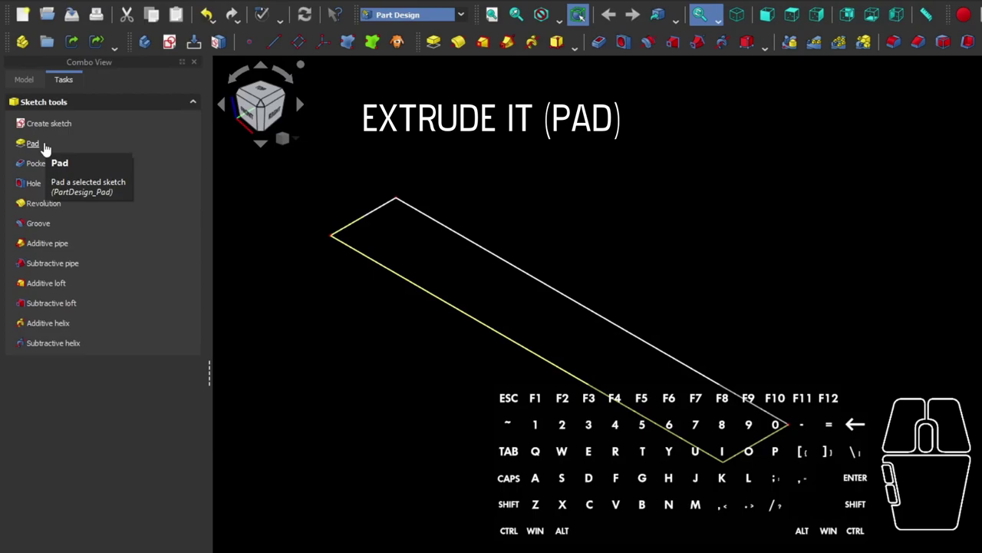
{"action": "left_click", "coordinate": [48, 149]}
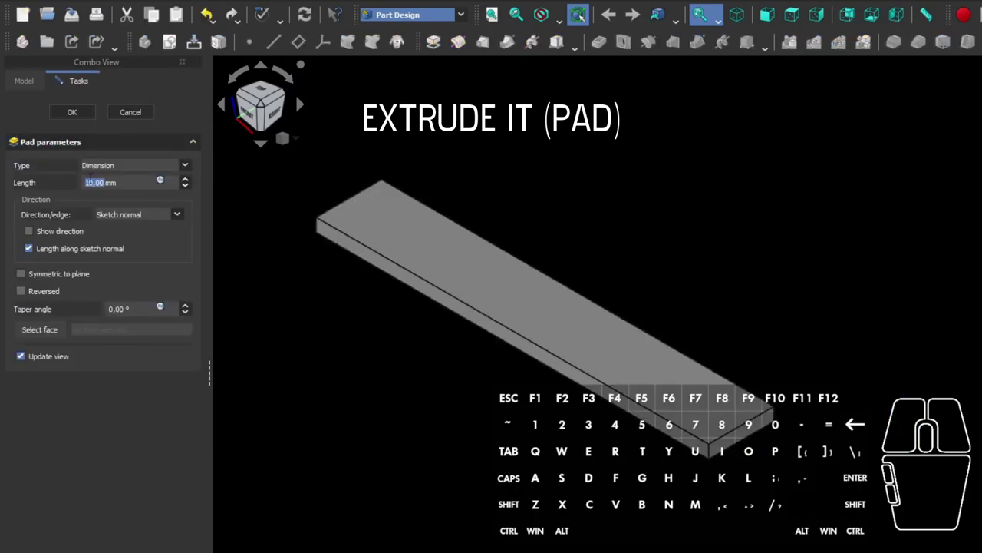
{"action": "key", "text": "6"}
{"action": "left_click", "coordinate": [85, 117]}
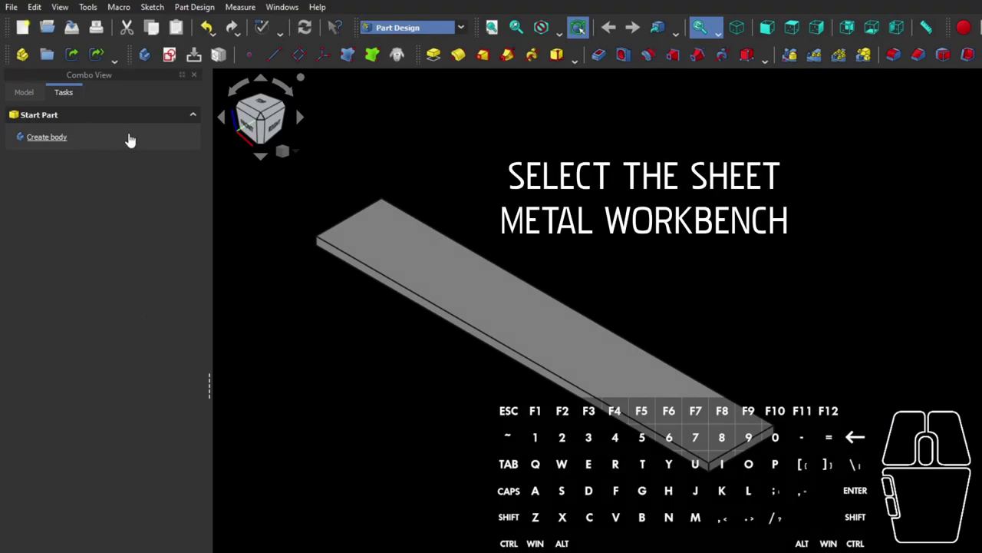
Select Sheet Metal V0.2.33 from the workbench list after checking the Tools menu.
{"action": "left_click", "coordinate": [465, 36]}
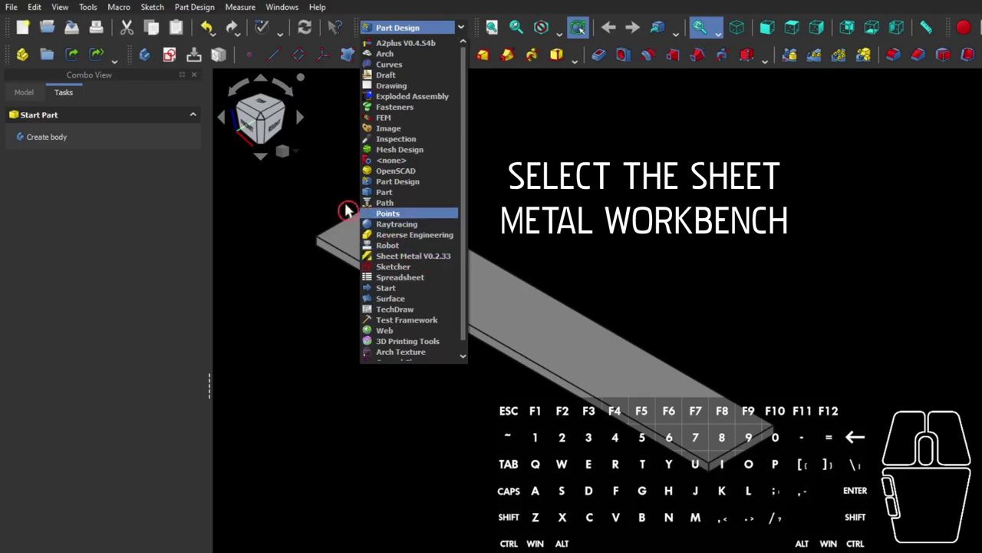
{"action": "left_click", "coordinate": [93, 12]}
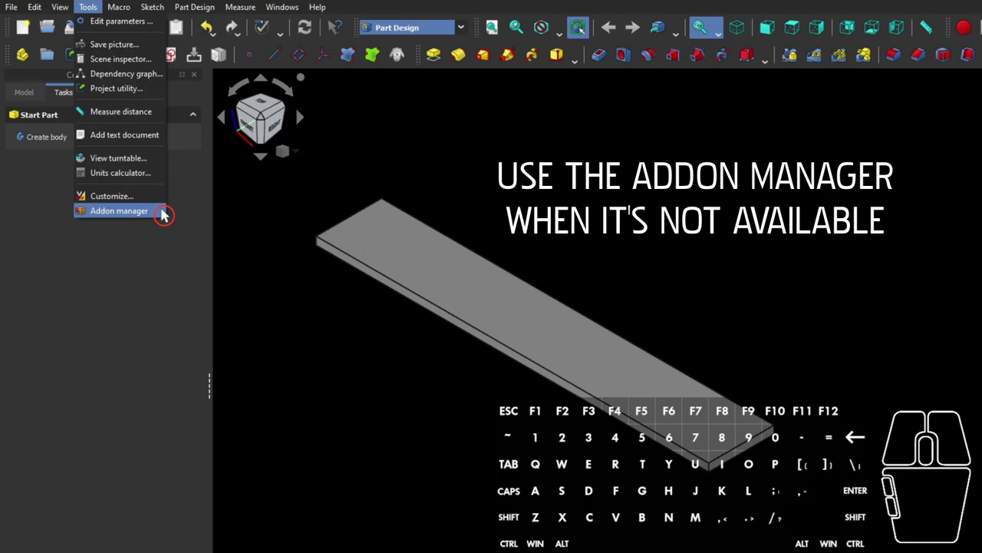
{"action": "left_click", "coordinate": [463, 32]}
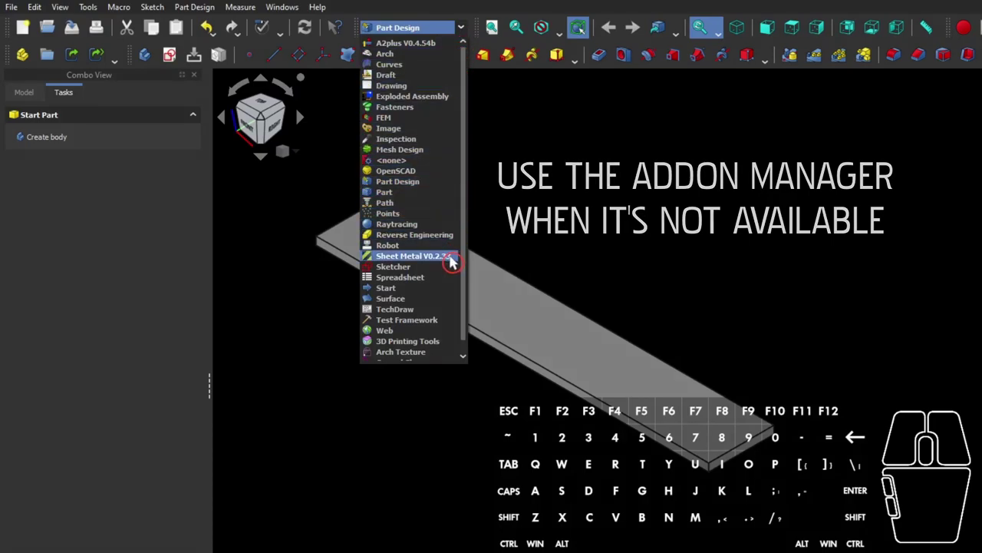
{"action": "left_click", "coordinate": [451, 262]}
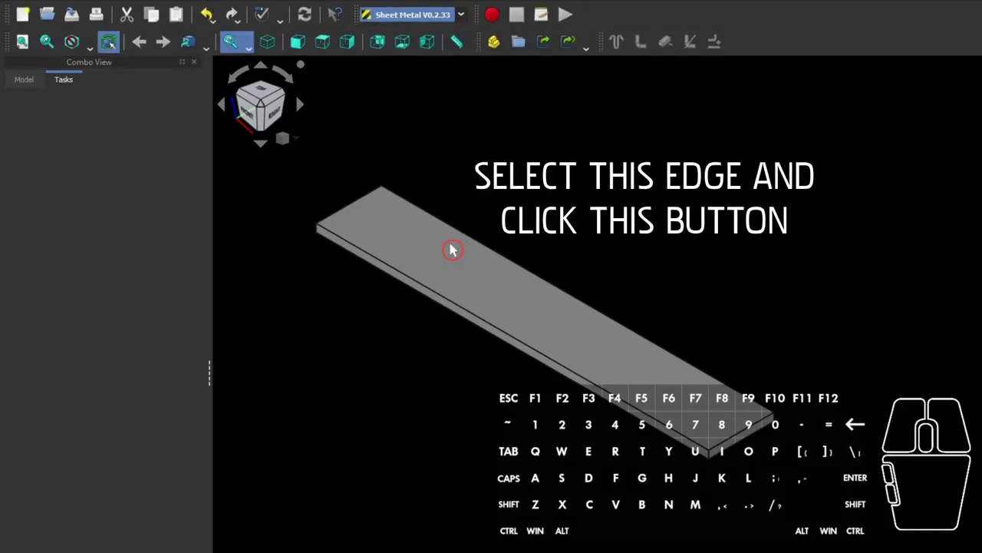
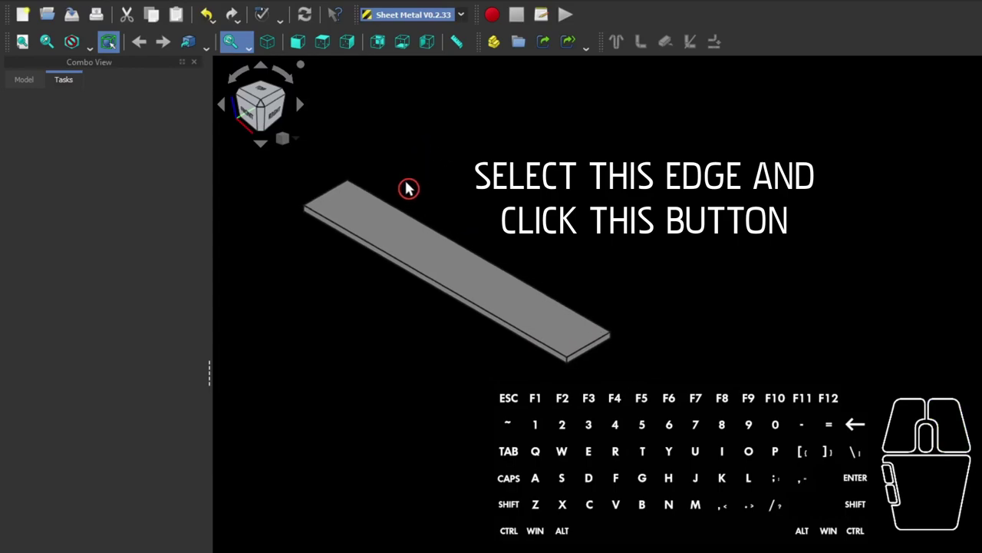
Raise a Make Wall feature from the plate's long top edge.
{"action": "left_click", "coordinate": [398, 213]}
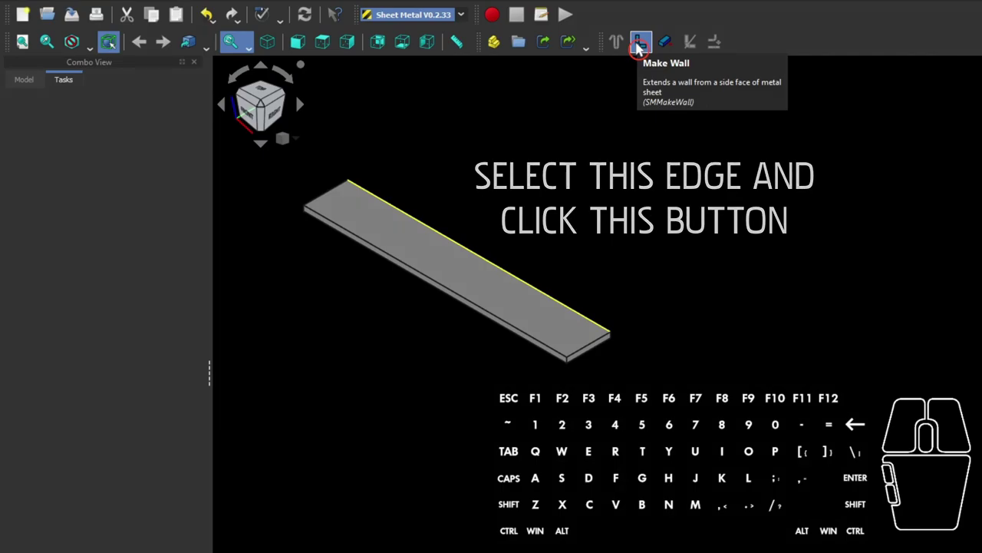
{"action": "left_click", "coordinate": [638, 48]}
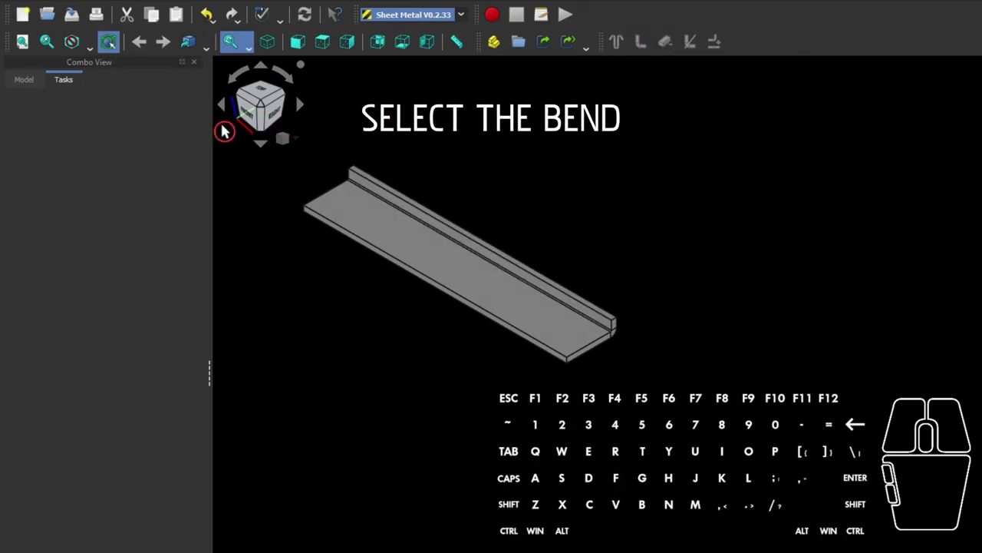
In the Bend feature's properties set length 50 mm and bend angle 45°.
{"action": "left_click", "coordinate": [30, 91]}
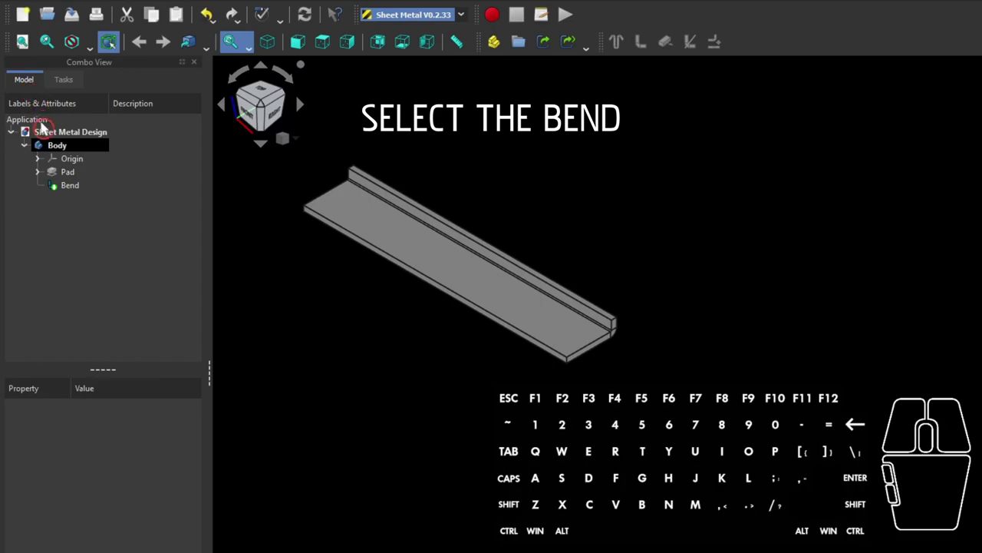
{"action": "left_click", "coordinate": [68, 189]}
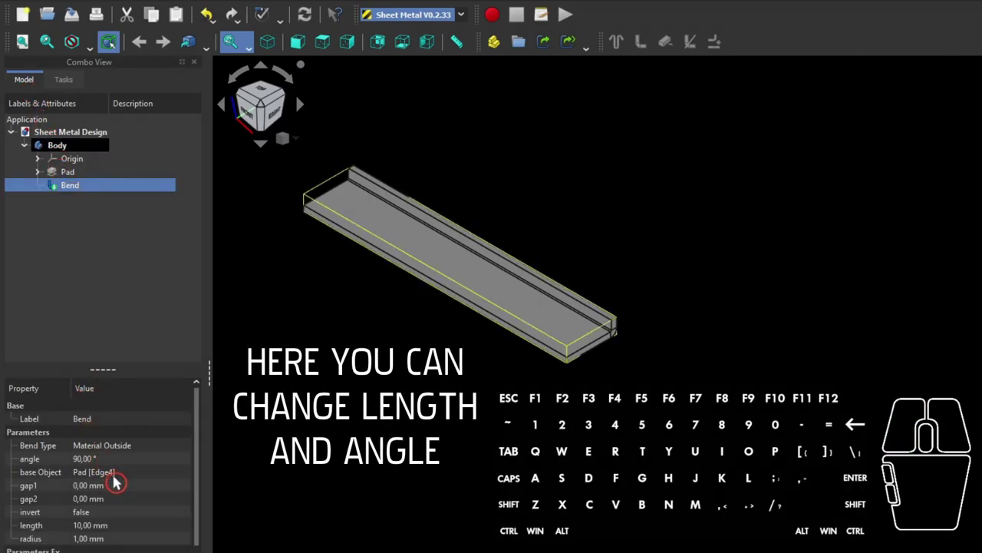
{"action": "left_click", "coordinate": [122, 532]}
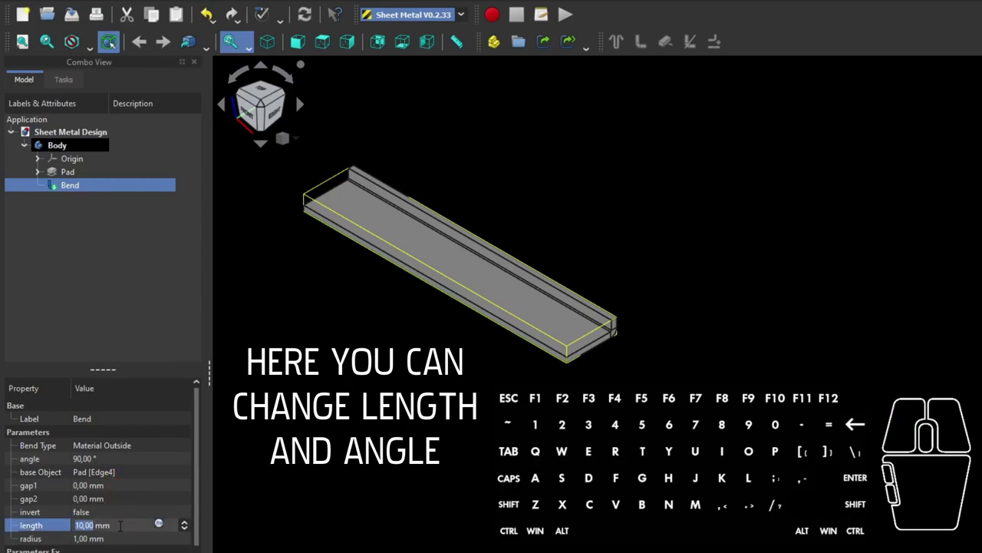
{"action": "key", "text": "5"}
{"action": "key", "text": "0"}
{"action": "key", "text": "Return"}
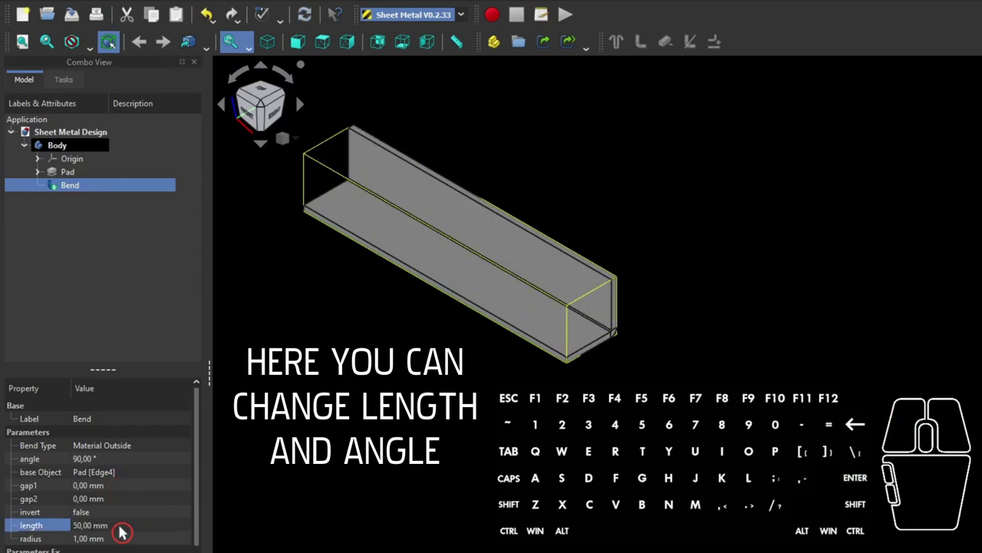
{"action": "left_click", "coordinate": [114, 461]}
{"action": "key", "text": "4"}
{"action": "key", "text": "5"}
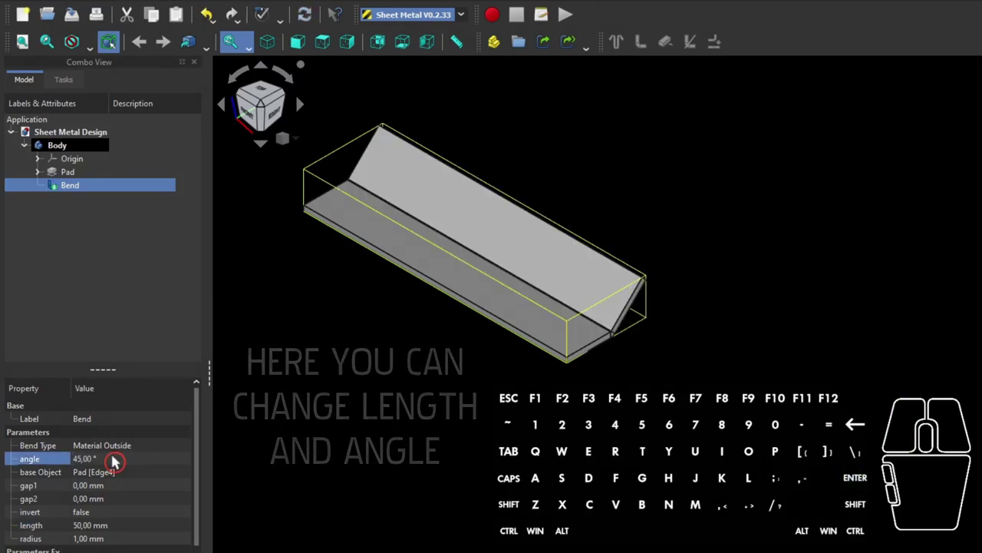
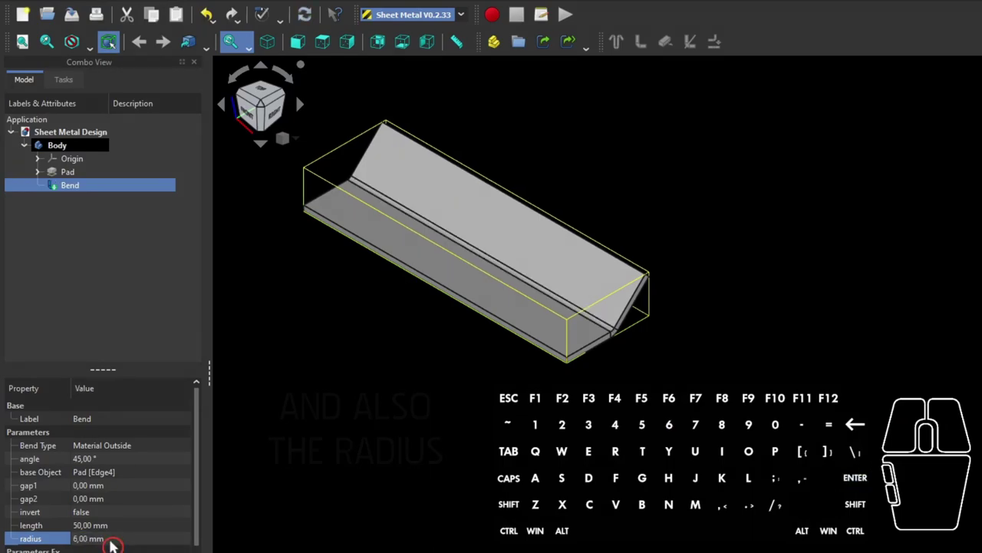
Set the Bend's gap1 to 25 mm and extend2 to 25 mm.
{"action": "left_click", "coordinate": [116, 492]}
{"action": "key", "text": "2"}
{"action": "key", "text": "5"}
{"action": "key", "text": "Return"}
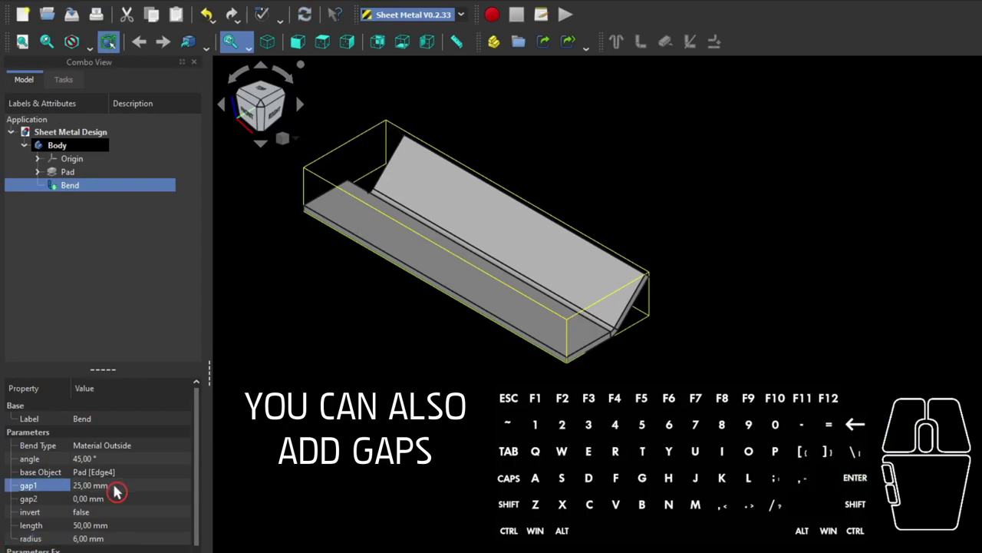
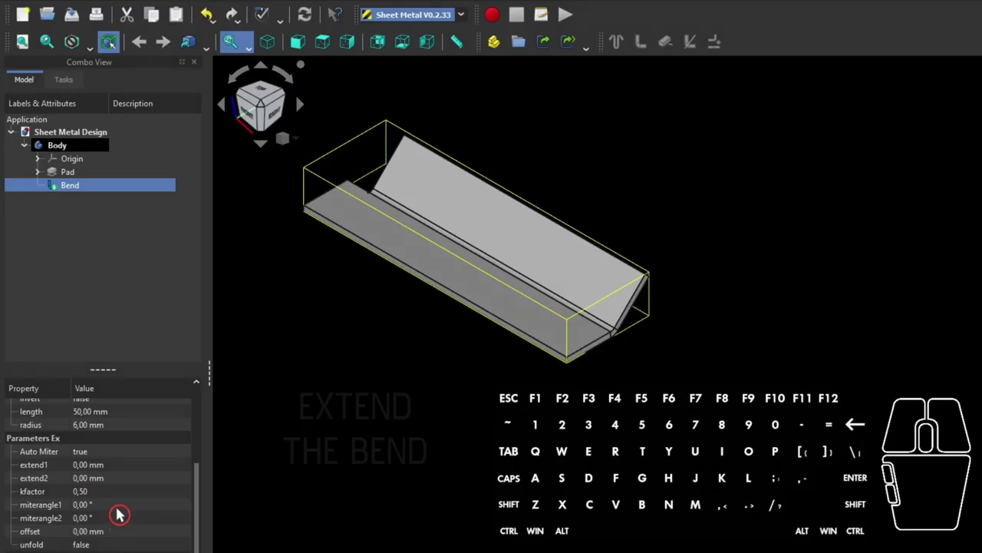
{"action": "left_click", "coordinate": [118, 479]}
{"action": "key", "text": "2"}
{"action": "key", "text": "5"}
{"action": "key", "text": "Return"}
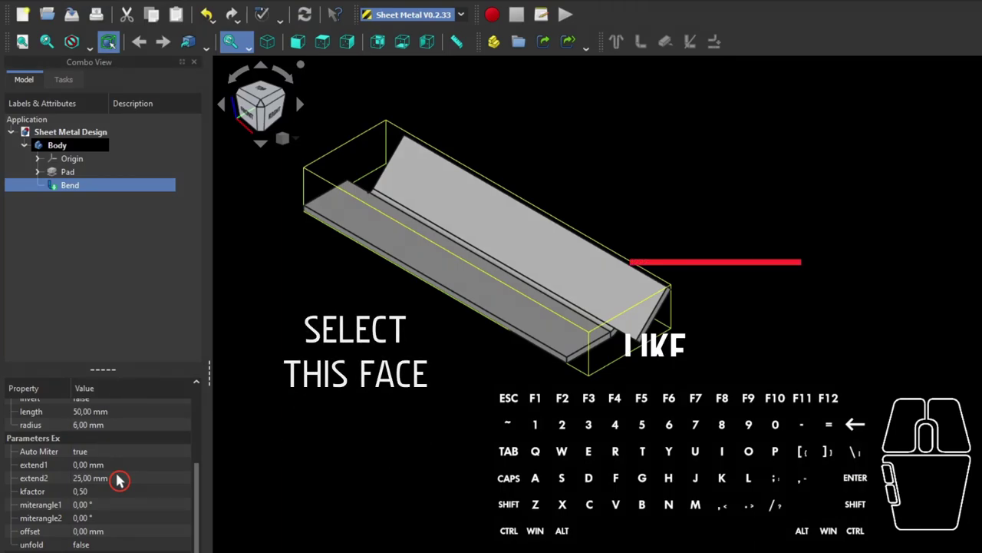
Clear the bend selection and bring up the workbench list to return to Part Design.
{"action": "left_click", "coordinate": [292, 328]}
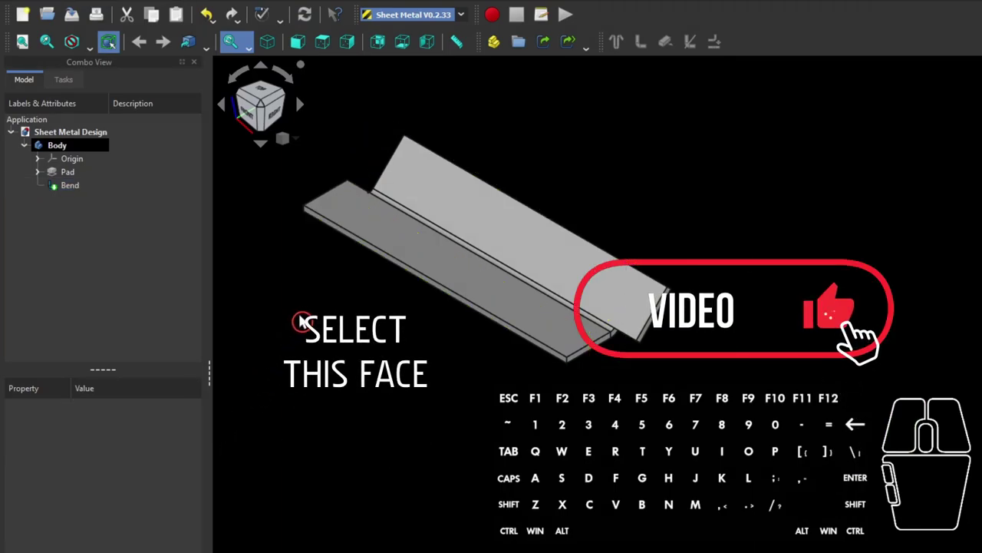
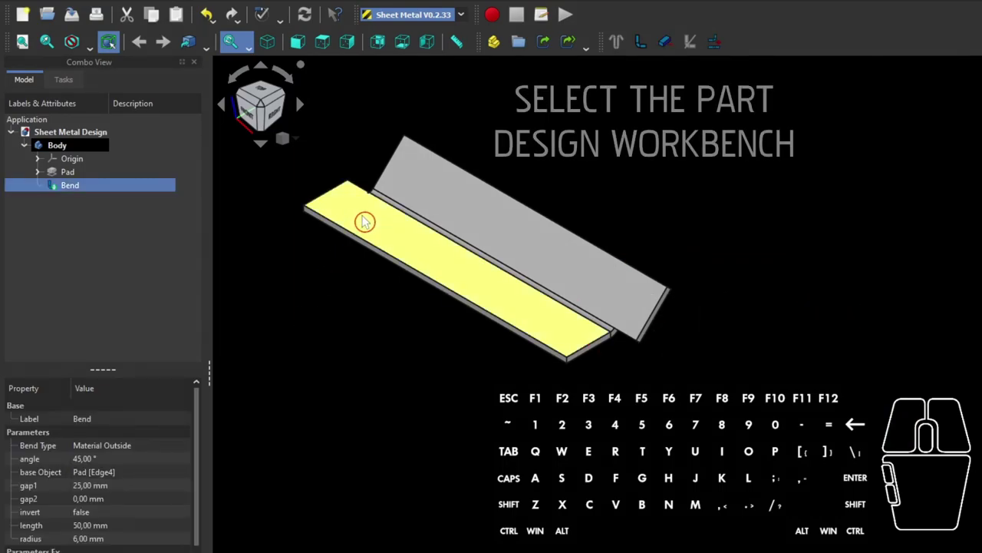
{"action": "left_click", "coordinate": [462, 23]}
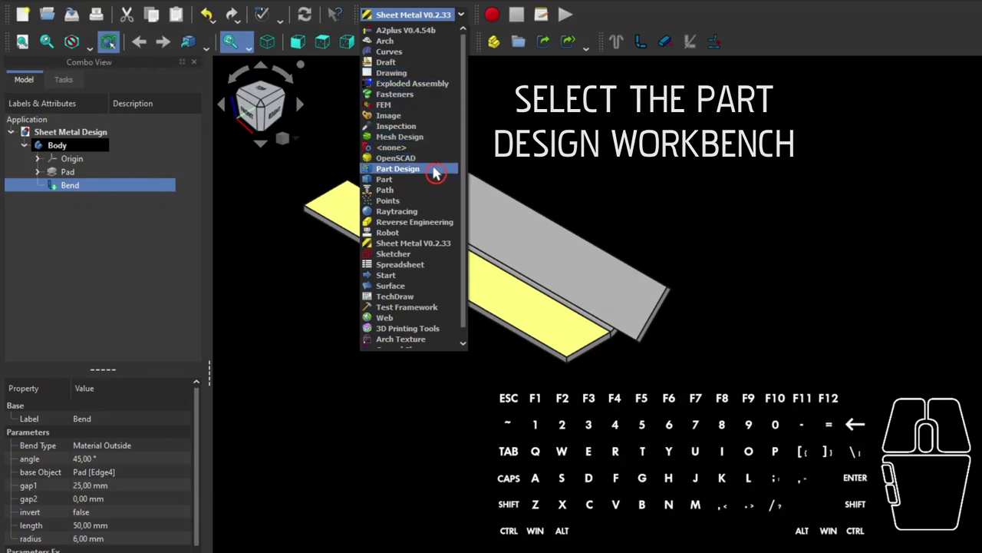
Switch to Part Design and open a new sketch on the selected plate face.
{"action": "left_click", "coordinate": [435, 172]}
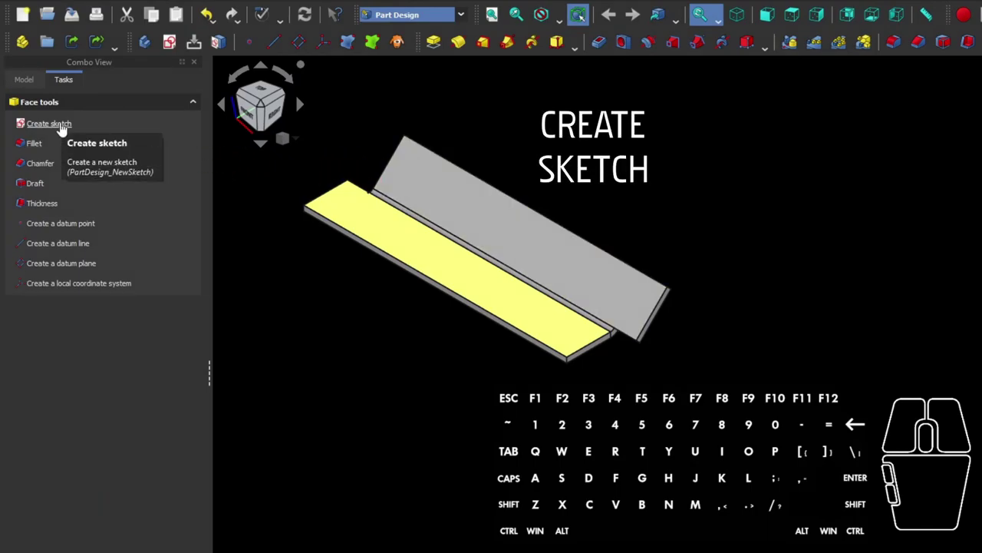
{"action": "left_click", "coordinate": [63, 130]}
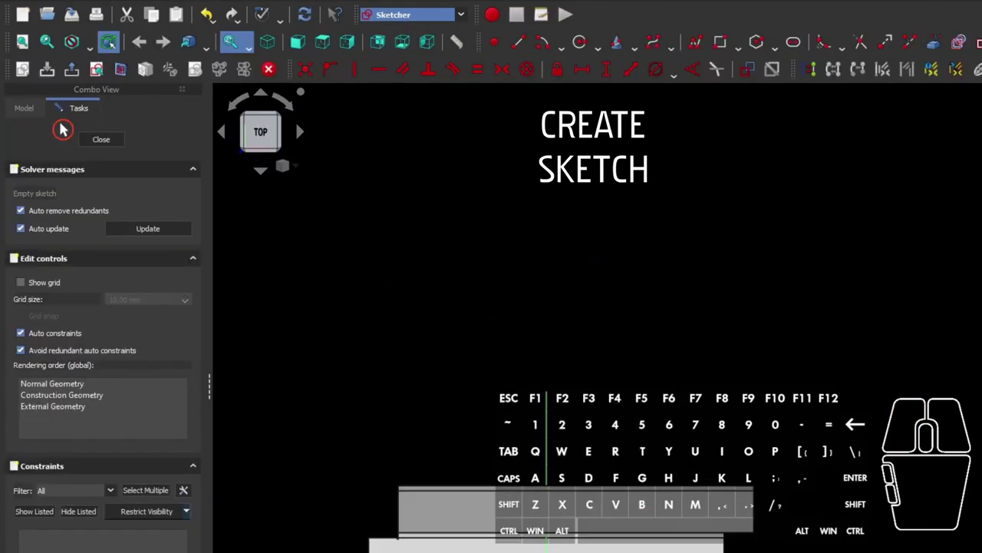
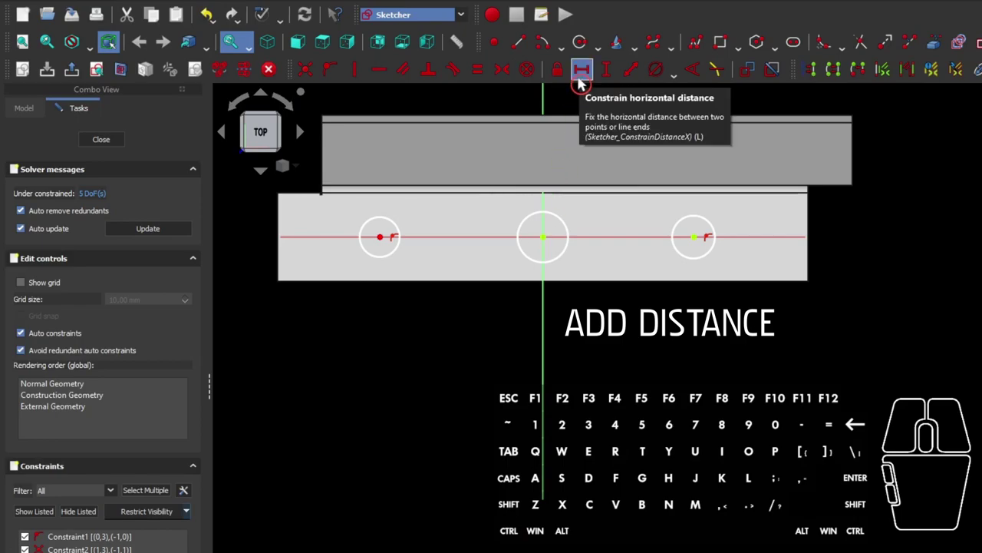
Set 100 mm horizontal hole spacing and make the outer centres symmetric about the middle one.
{"action": "left_click", "coordinate": [581, 83]}
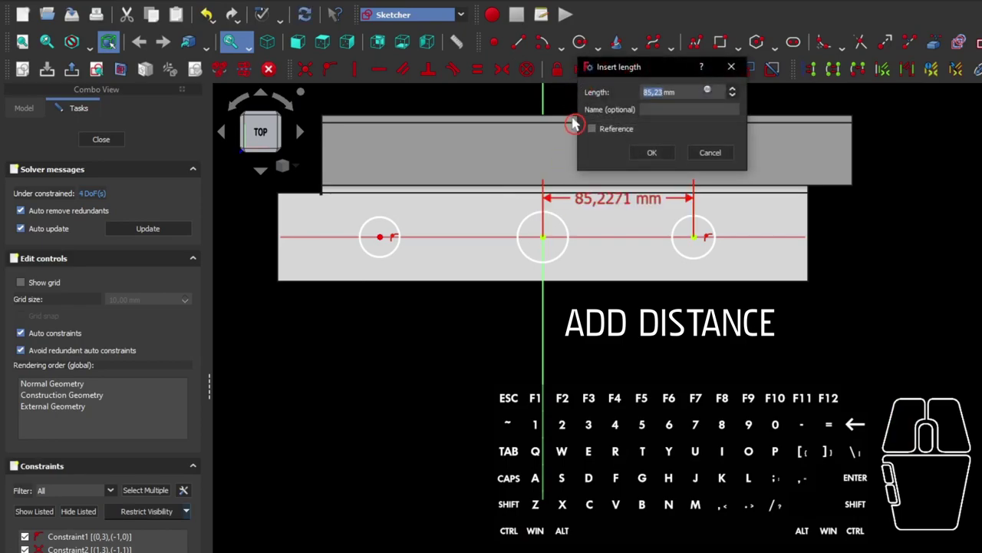
{"action": "key", "text": "1"}
{"action": "key", "text": "0"}
{"action": "key", "text": "0"}
{"action": "key", "text": "Return"}
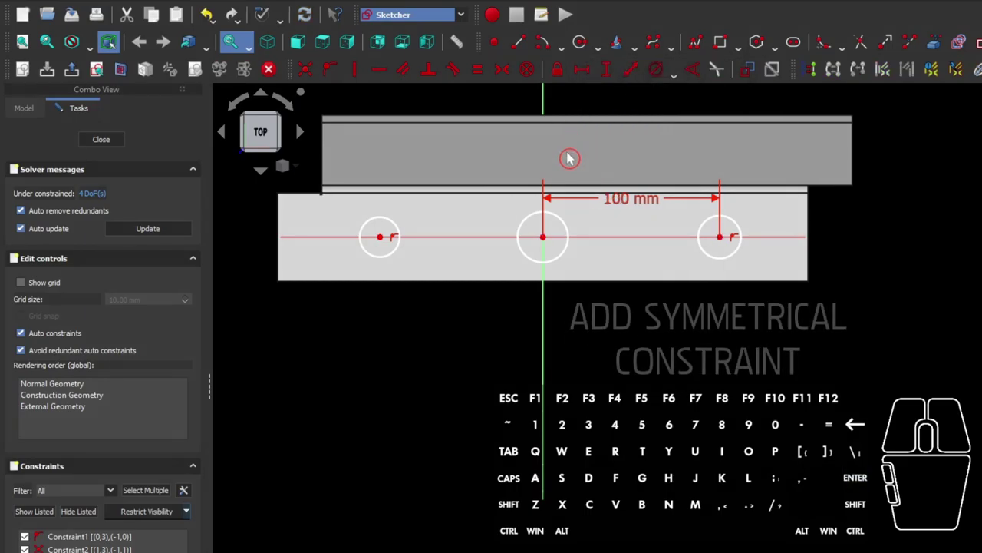
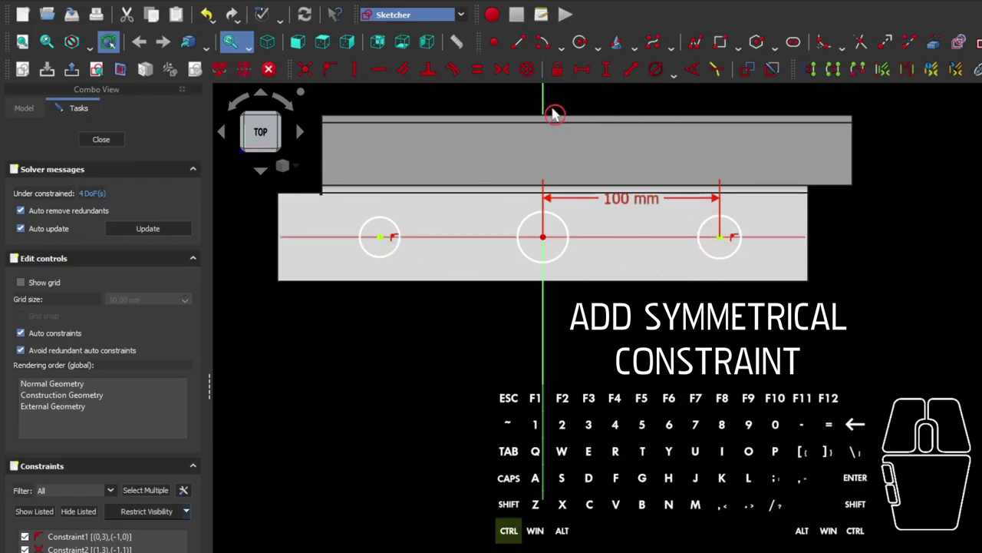
{"action": "left_click", "coordinate": [545, 107]}
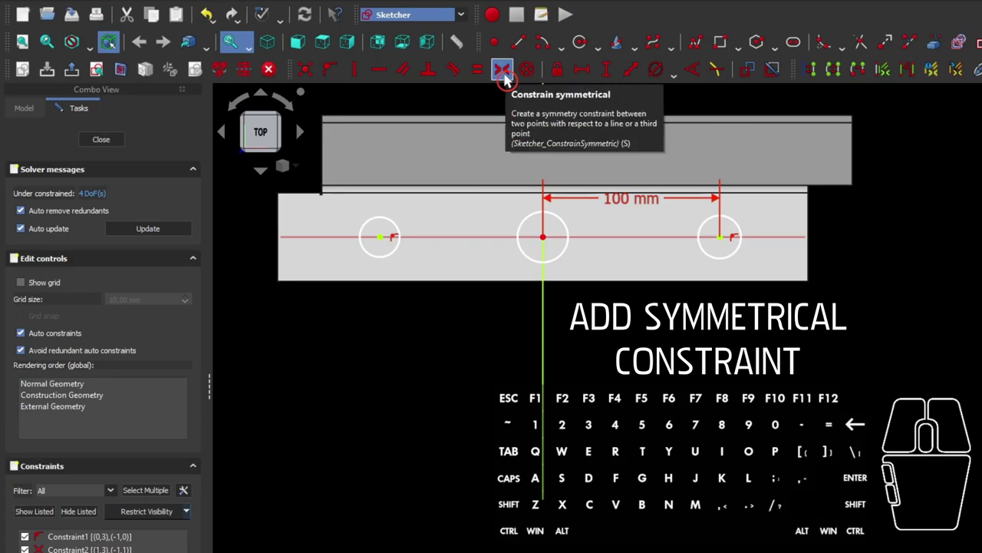
{"action": "left_click", "coordinate": [506, 79]}
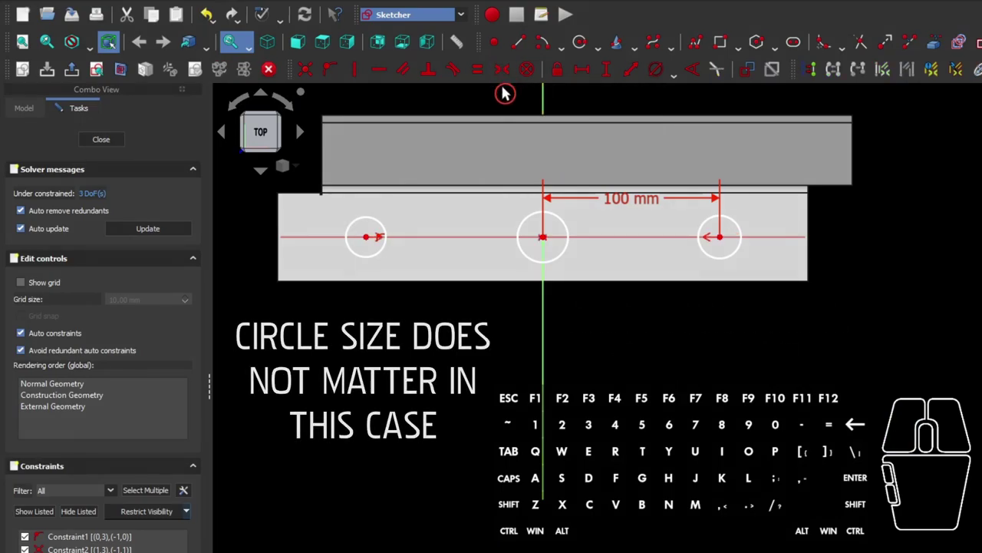
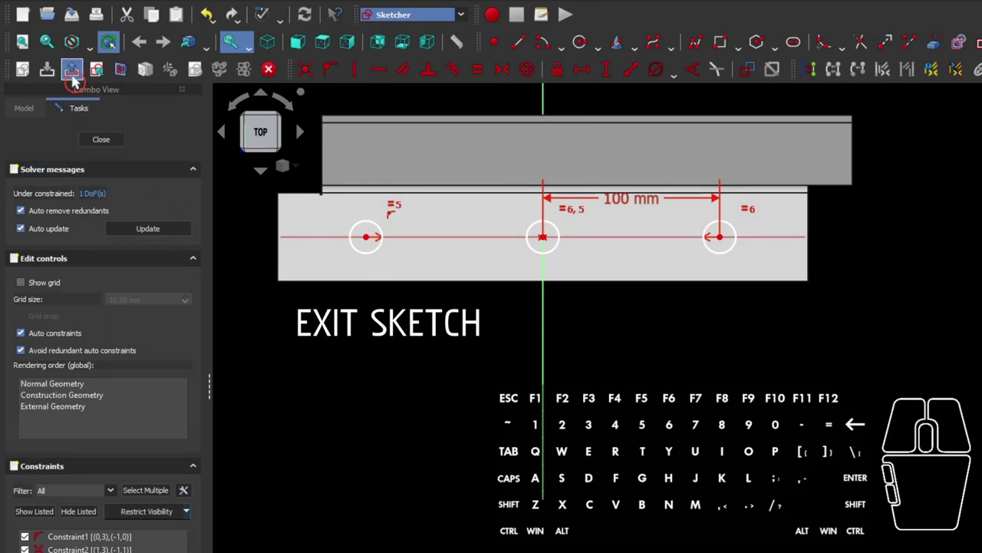
Leave the three-circle sketch and start a Hole feature from it.
{"action": "left_click", "coordinate": [74, 82]}
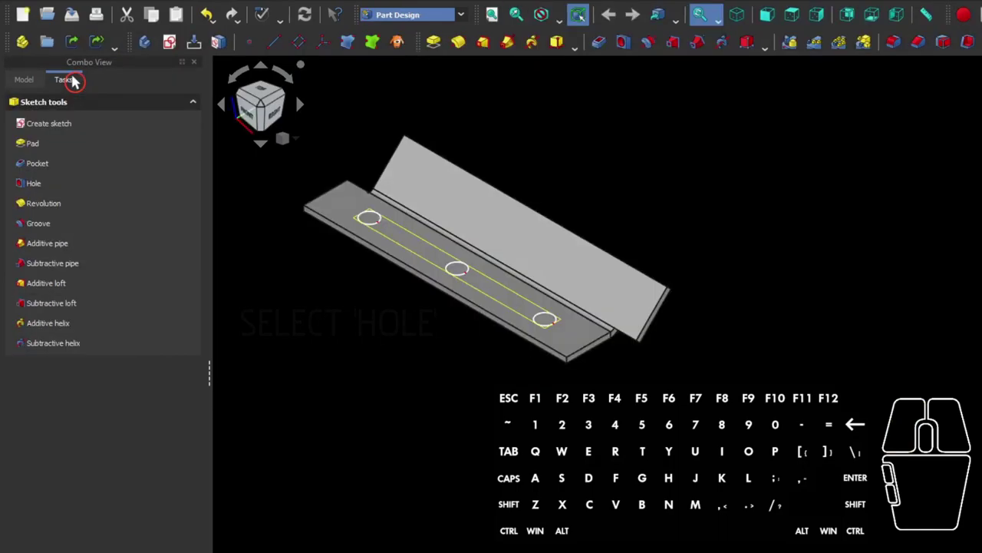
{"action": "scroll", "scroll_direction": "up", "scroll_amount": 3}
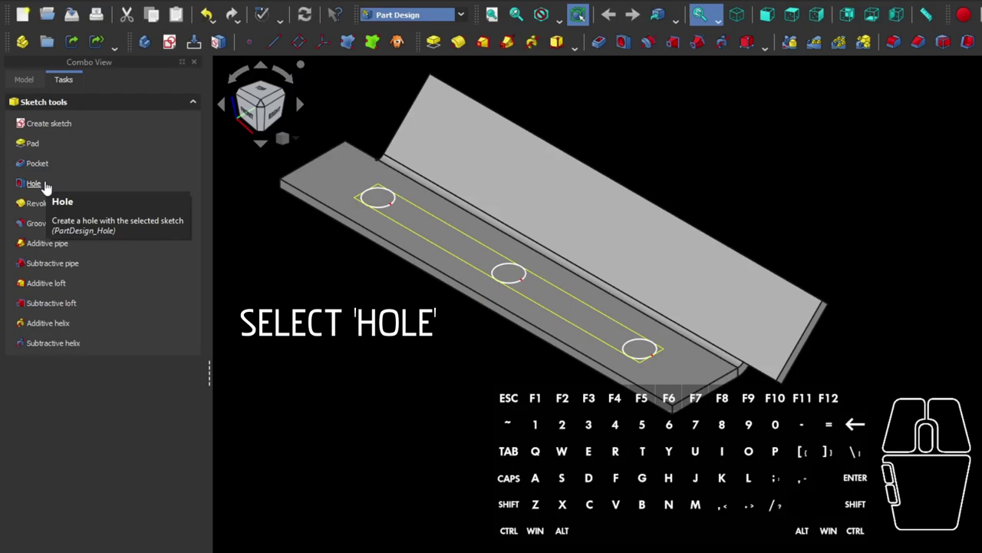
{"action": "left_click", "coordinate": [48, 188]}
Make the holes threaded ISO metric regular profile with modelled thread geometry.
{"action": "left_click", "coordinate": [110, 184]}
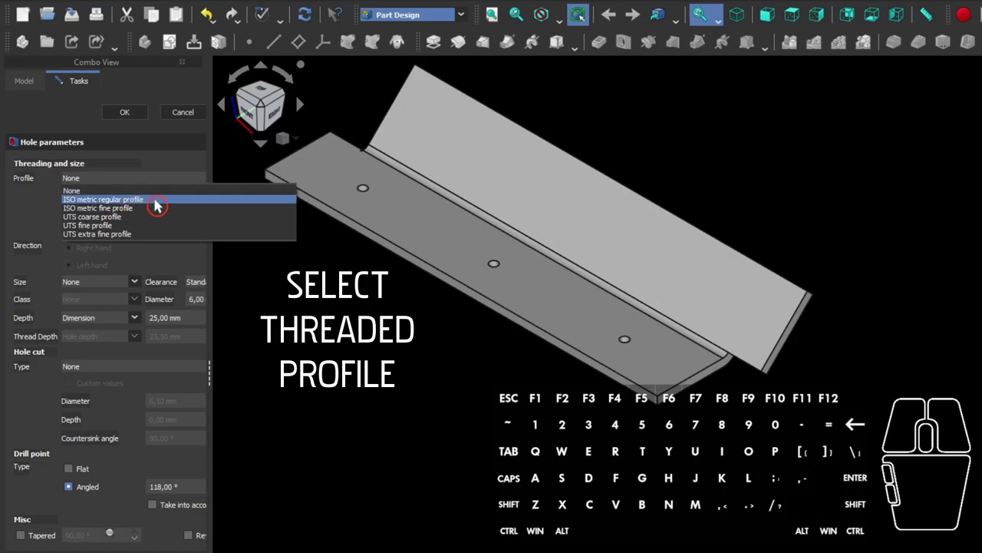
{"action": "left_click", "coordinate": [157, 205]}
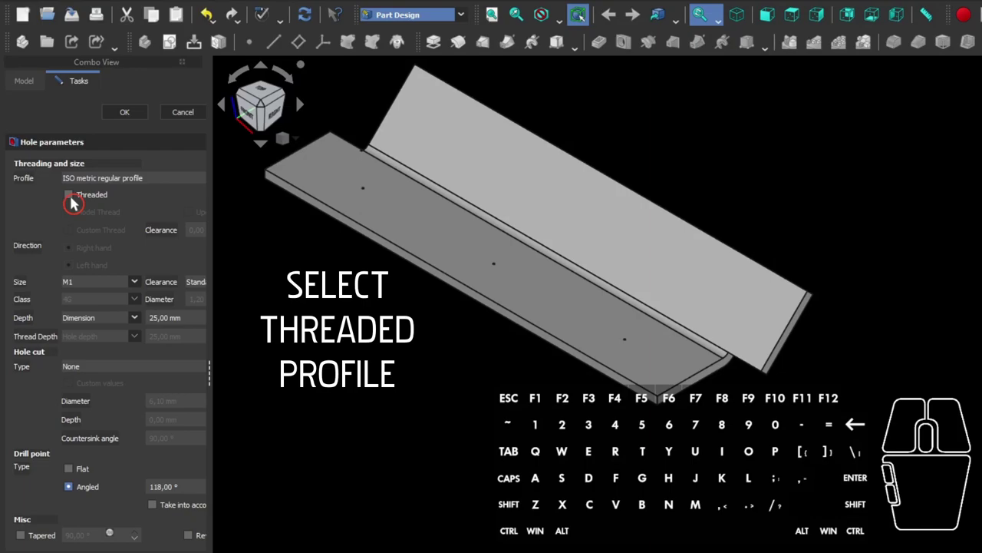
{"action": "left_click", "coordinate": [72, 203]}
{"action": "left_click", "coordinate": [71, 214]}
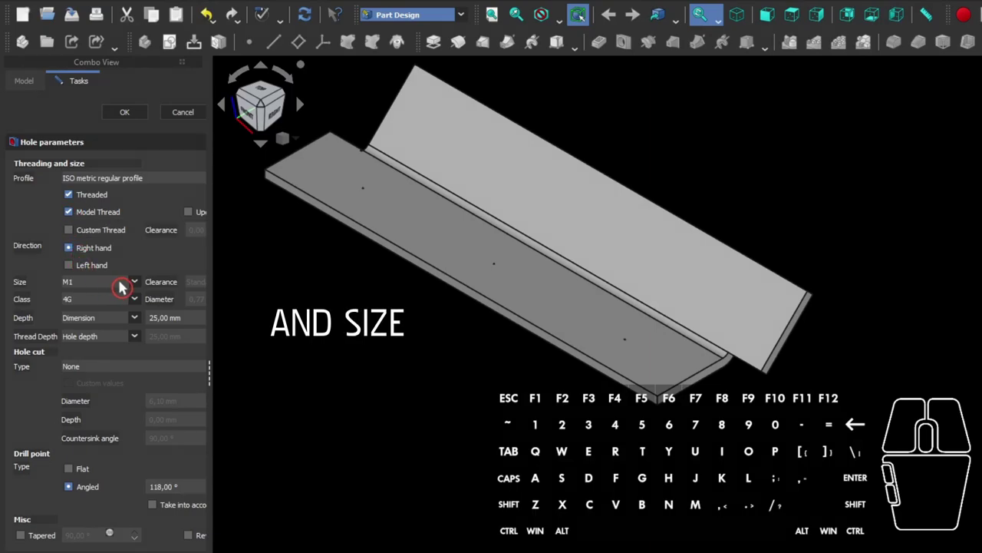
Set the hole size to M6.
{"action": "left_click", "coordinate": [135, 287]}
{"action": "scroll", "scroll_direction": "down", "scroll_amount": 3}
{"action": "left_click", "coordinate": [90, 369]}
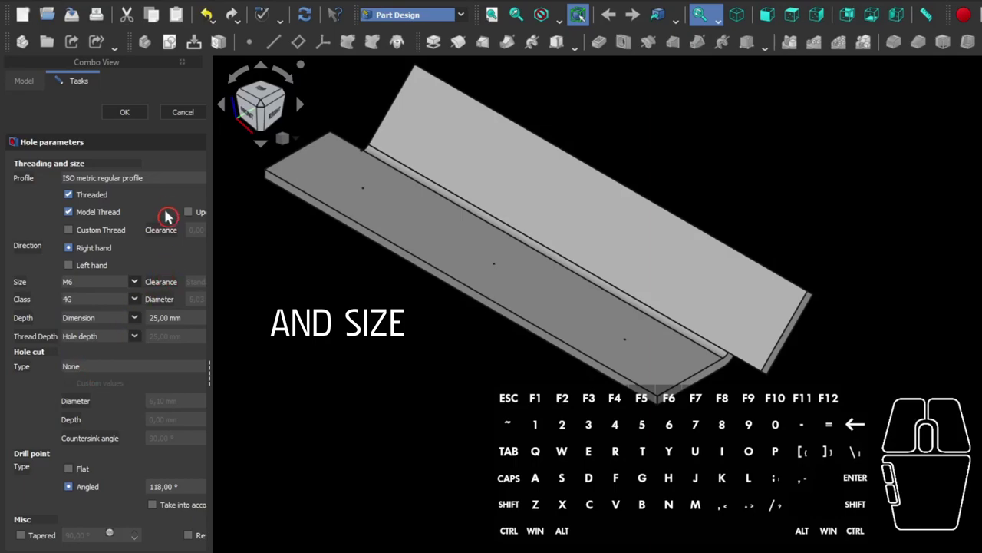
{"action": "left_click", "coordinate": [177, 165]}
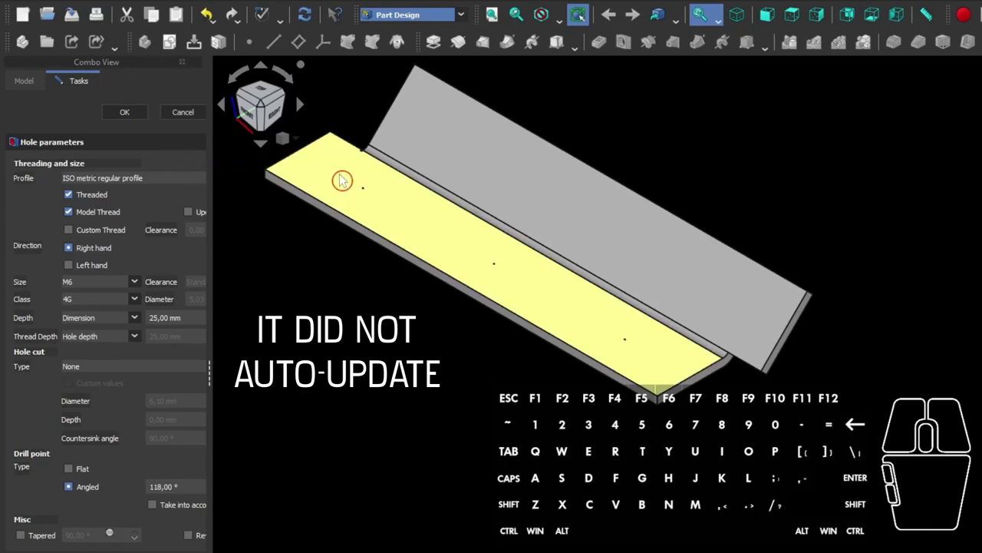
{"action": "scroll", "scroll_direction": "up", "scroll_amount": 3}
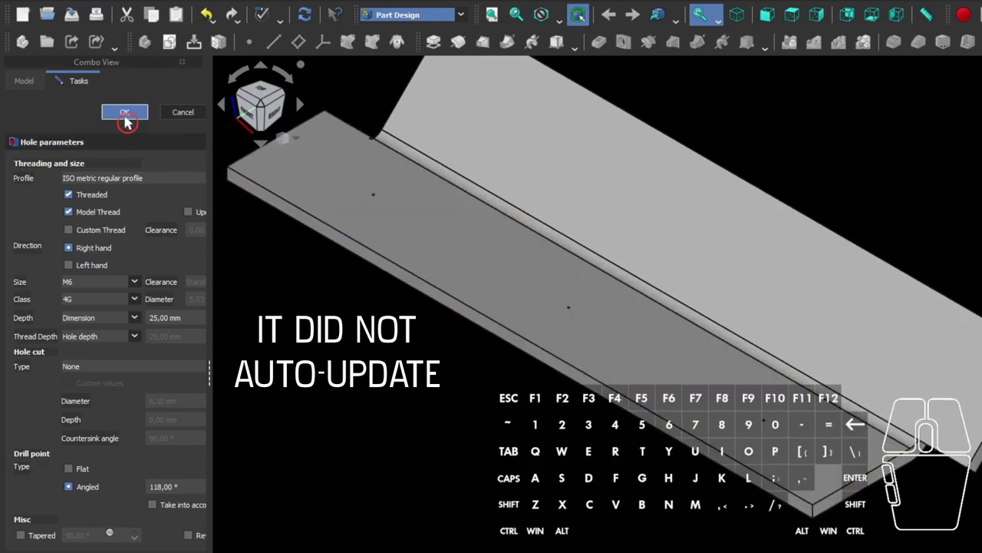
Create the threaded holes, then reopen the Hole feature from the model tree.
{"action": "left_click", "coordinate": [126, 118]}
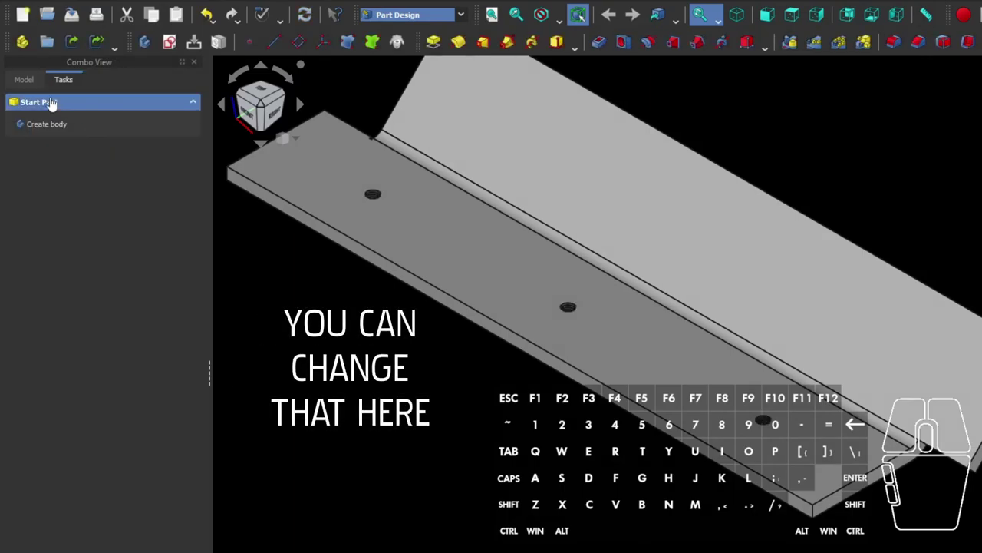
{"action": "left_click", "coordinate": [24, 87]}
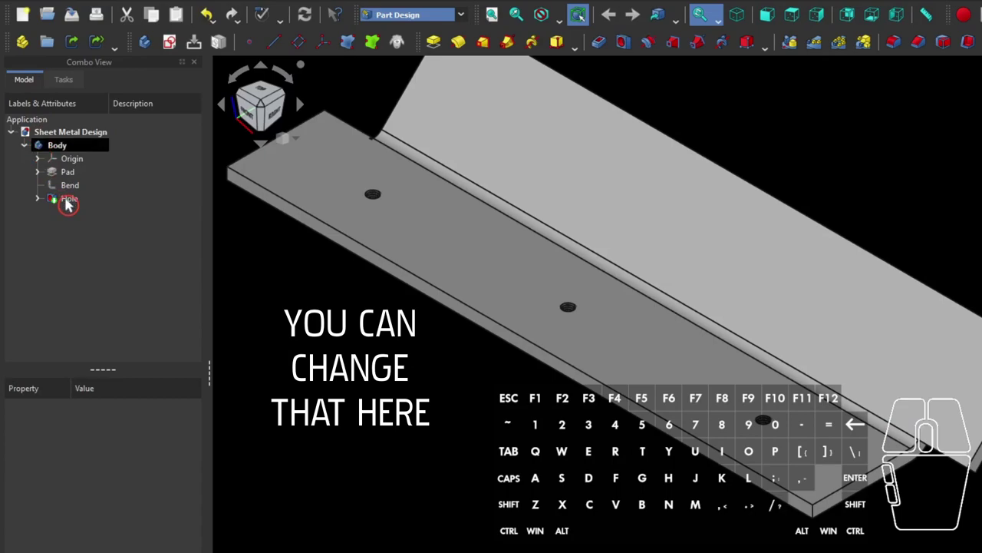
{"action": "double_click", "coordinate": [67, 205]}
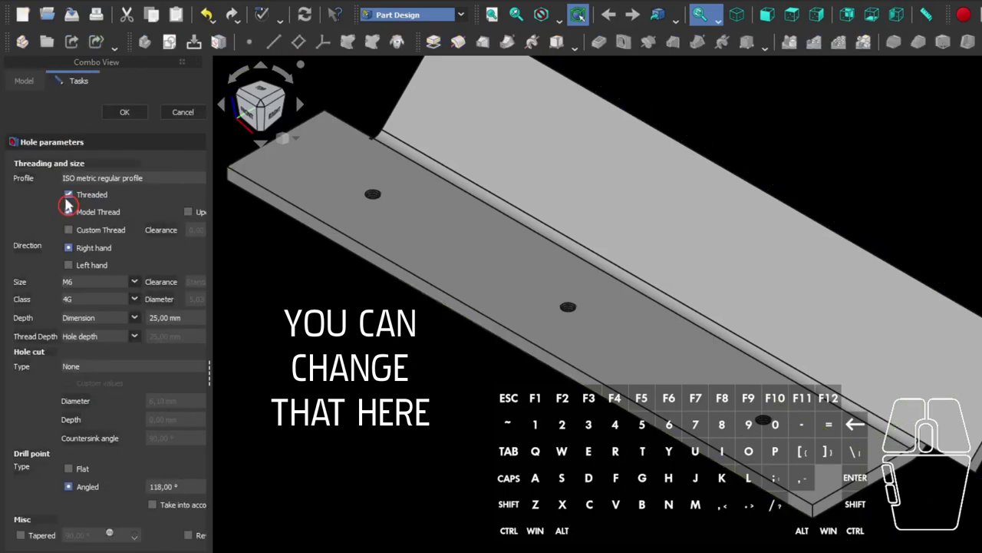
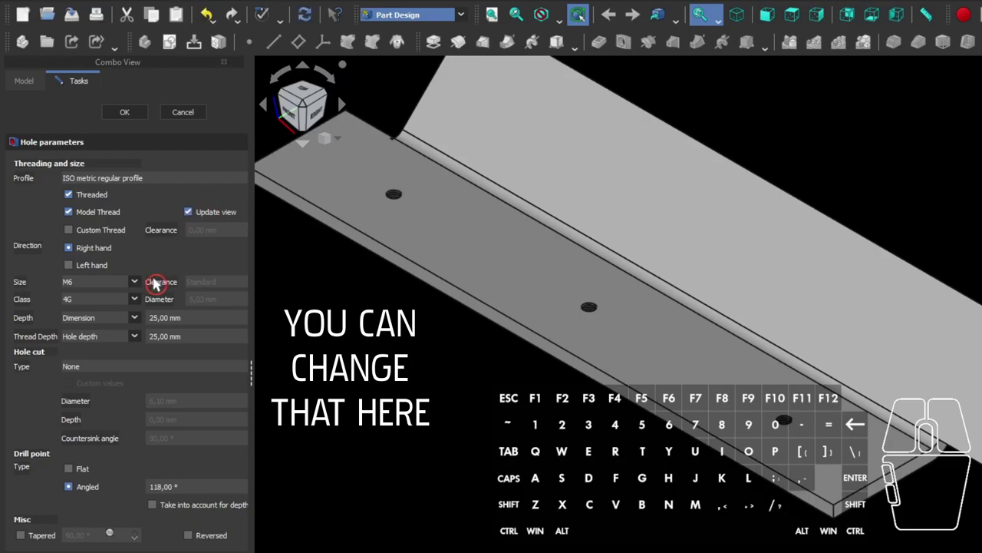
Resize all three holes to M10 and confirm.
{"action": "left_click", "coordinate": [137, 290]}
{"action": "scroll", "scroll_direction": "down", "scroll_amount": 3}
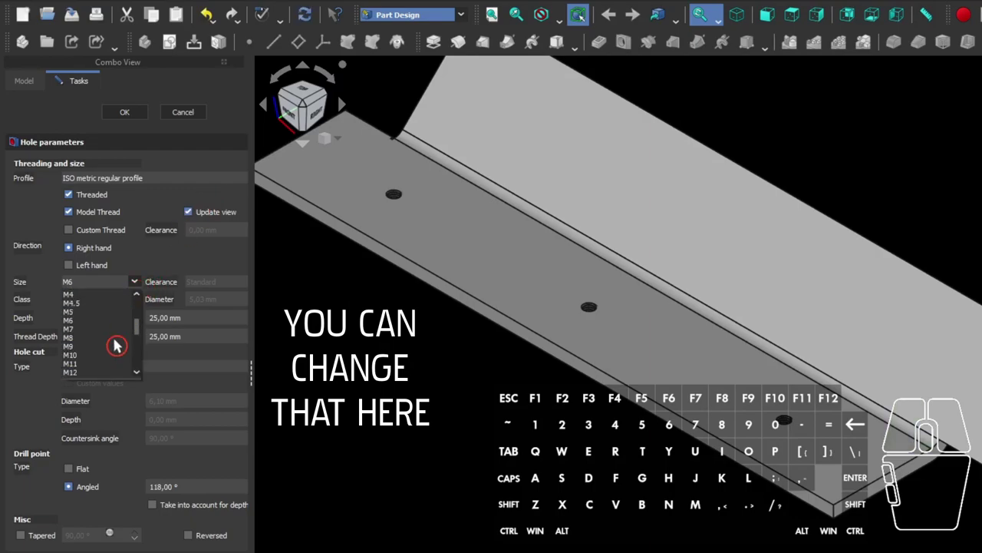
{"action": "left_click", "coordinate": [92, 358]}
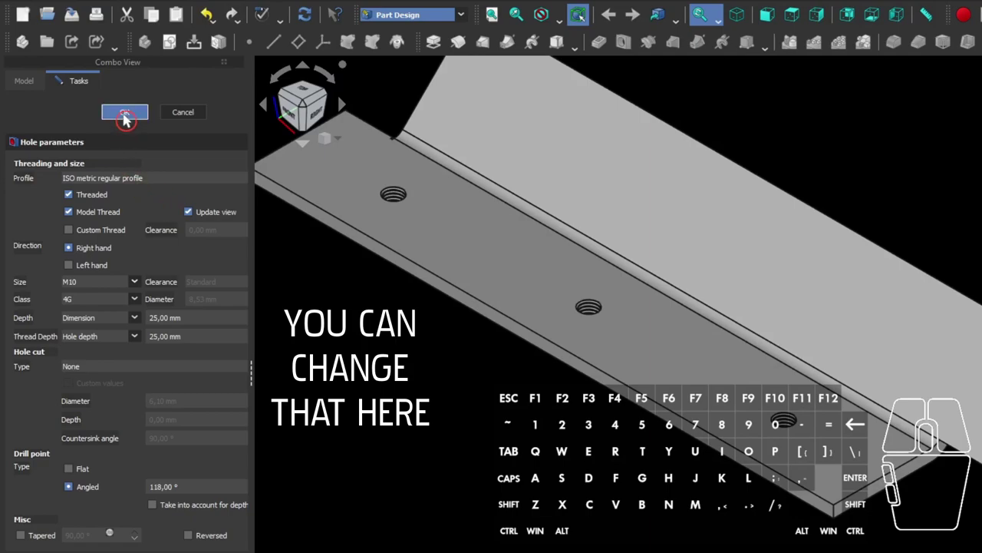
{"action": "left_click", "coordinate": [125, 120]}
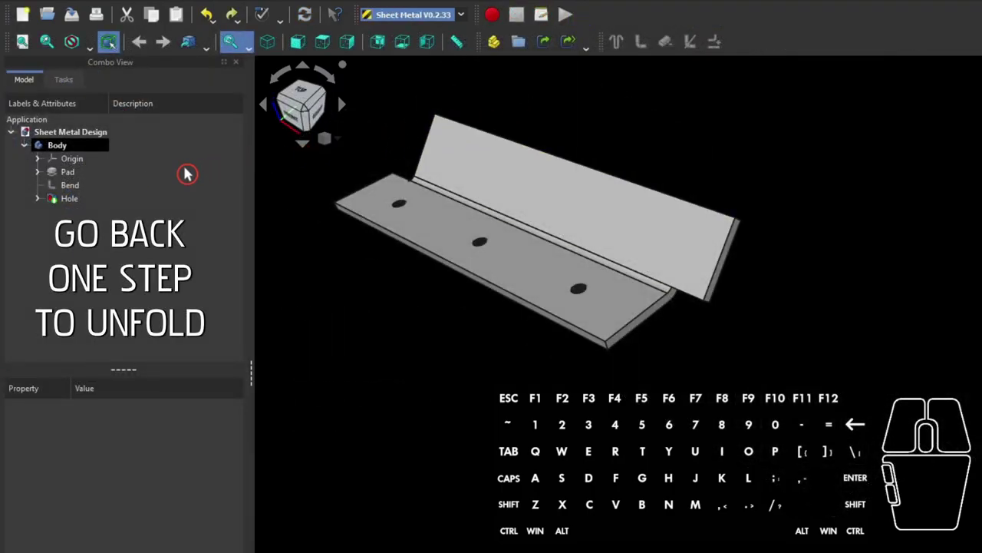
Unfold the bent plate from the Bend step into a flat pattern with Sheet Metal Unfold.
{"action": "left_click", "coordinate": [75, 190]}
{"action": "key", "text": "space"}
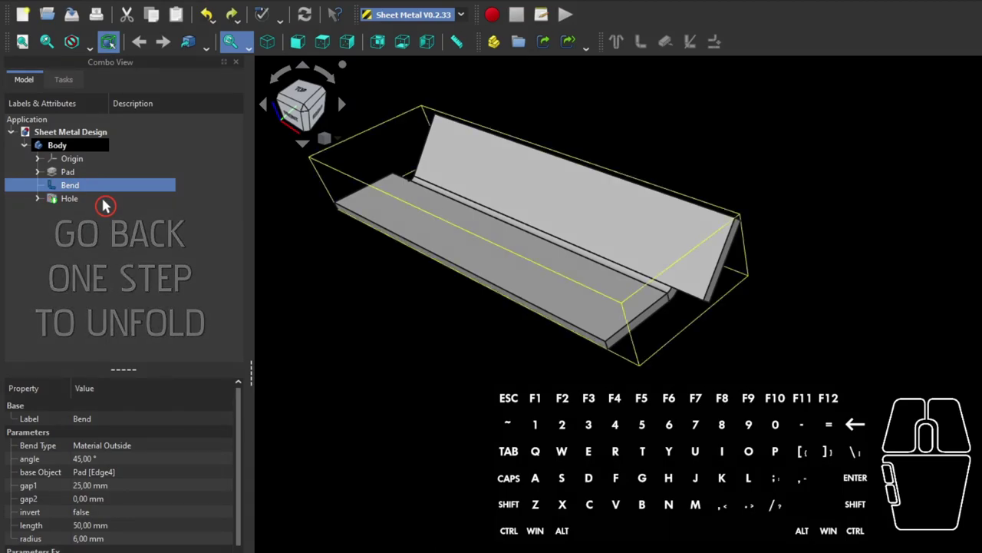
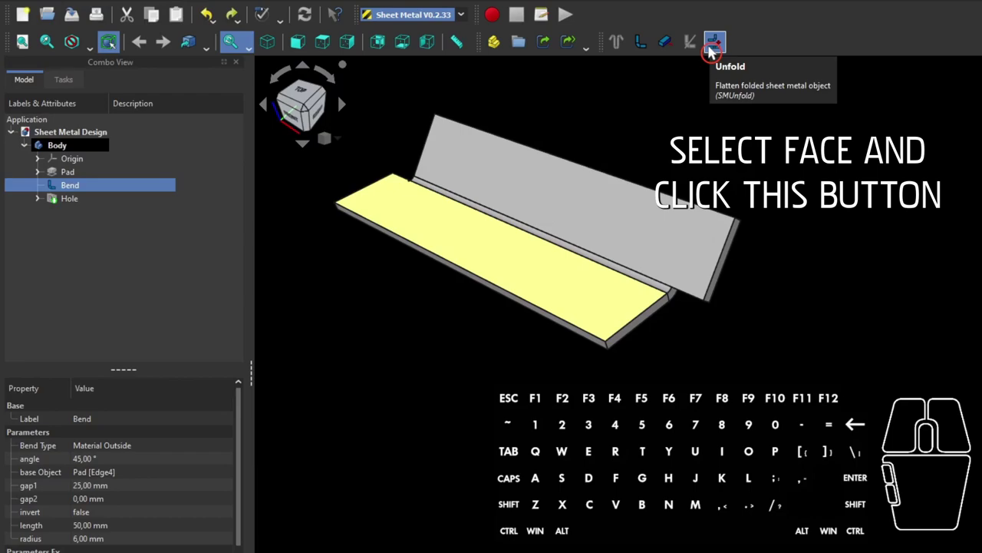
{"action": "left_click", "coordinate": [711, 52]}
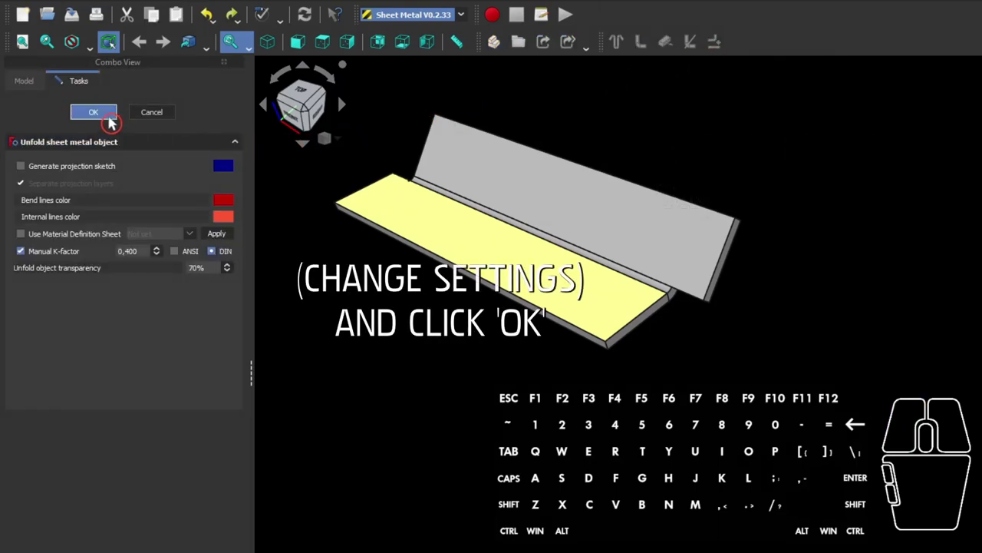
{"action": "left_click", "coordinate": [110, 122]}
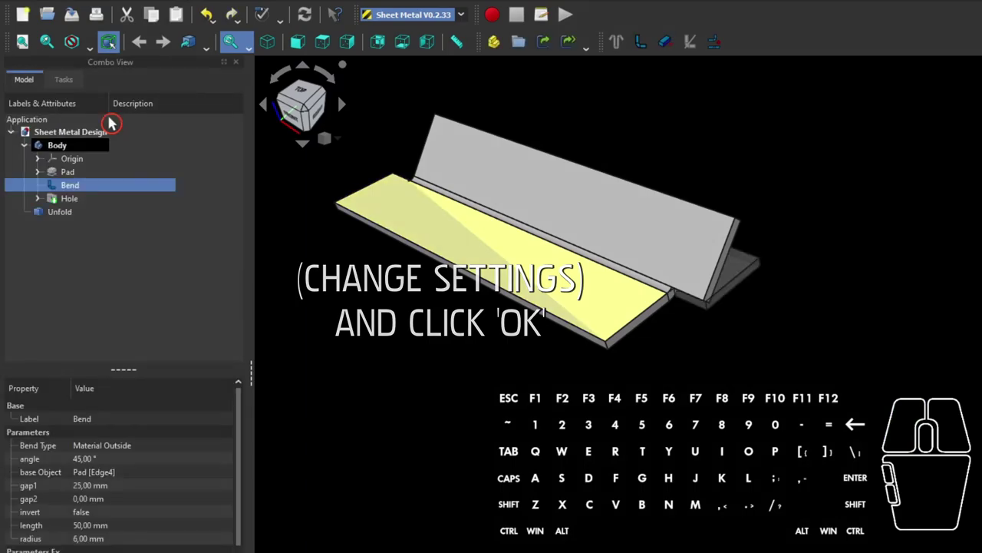
Hide the folded Body so only the Unfold flat pattern shows.
{"action": "left_click", "coordinate": [69, 154]}
{"action": "key", "text": "space"}
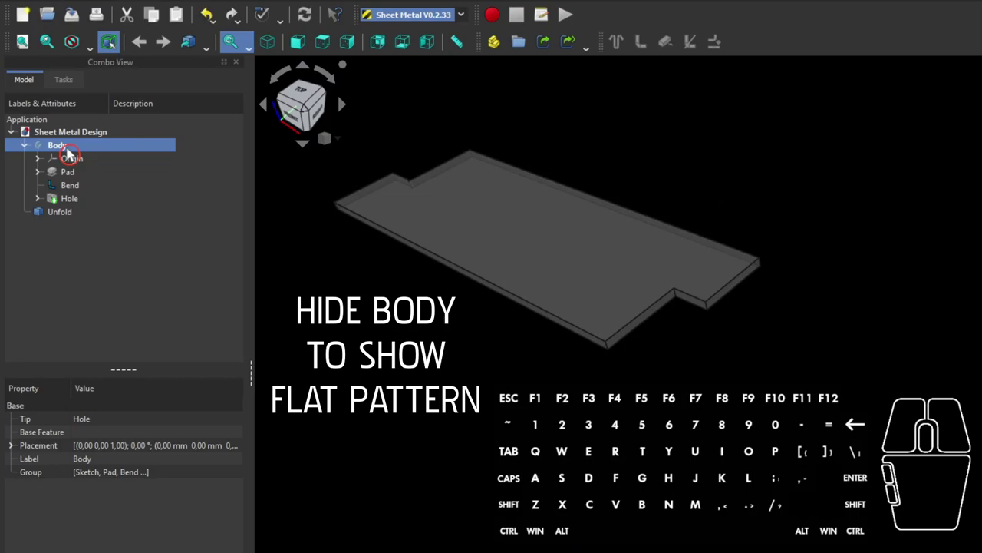
{"action": "left_click", "coordinate": [433, 215]}
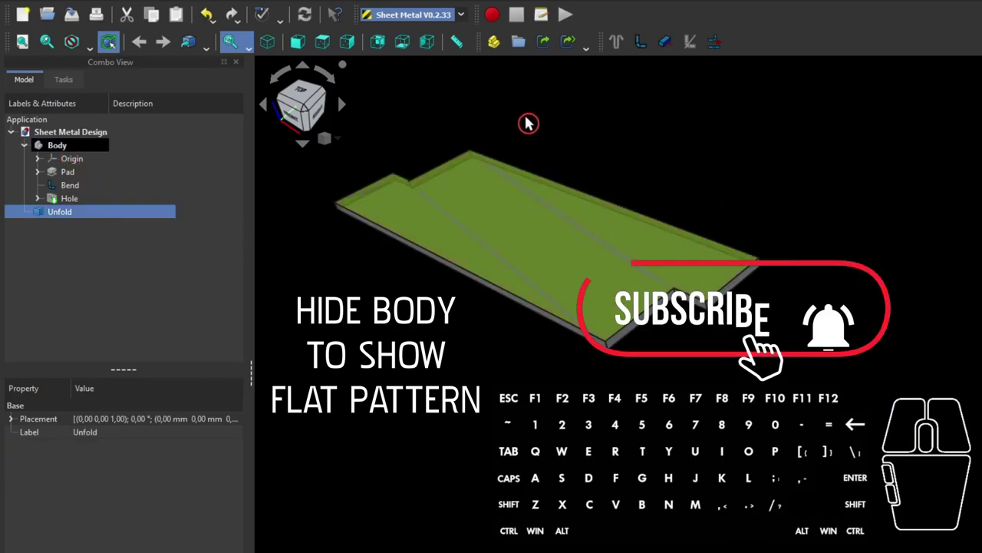
{"action": "left_click", "coordinate": [528, 122]}
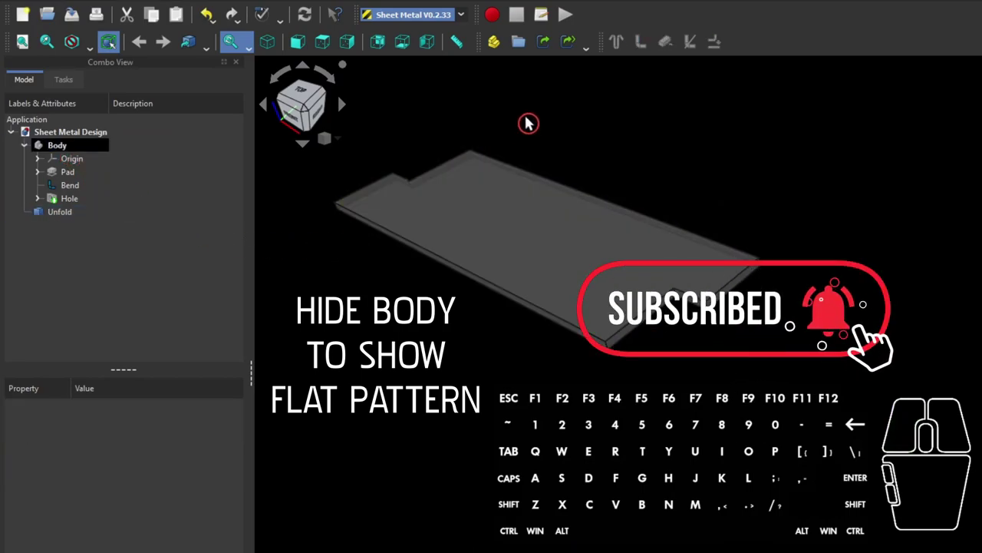